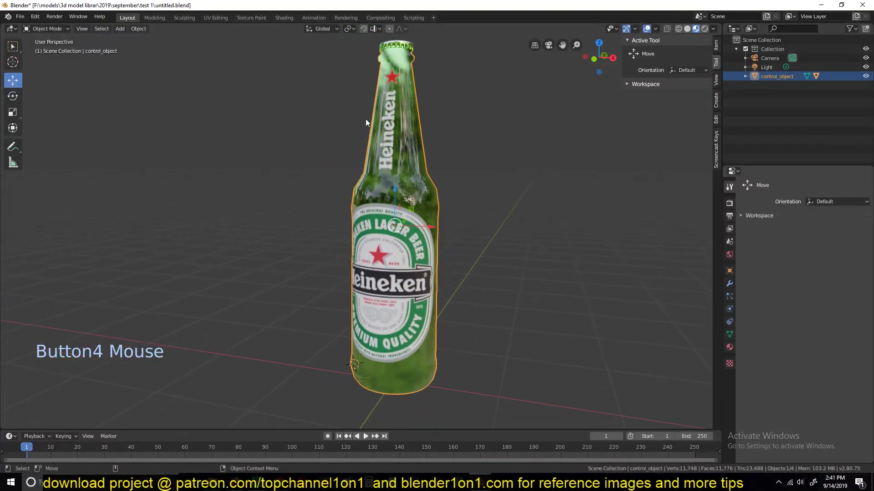
Switch to the Annotate tool and scribble the first strokes around the bottle base
{"action": "key", "text": "`"}
{"action": "key", "text": "`"}
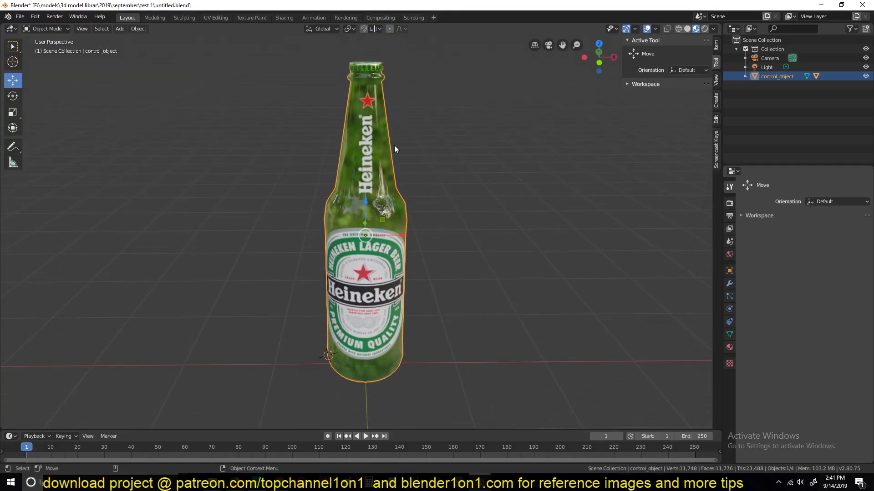
{"action": "left_click", "coordinate": [144, 34]}
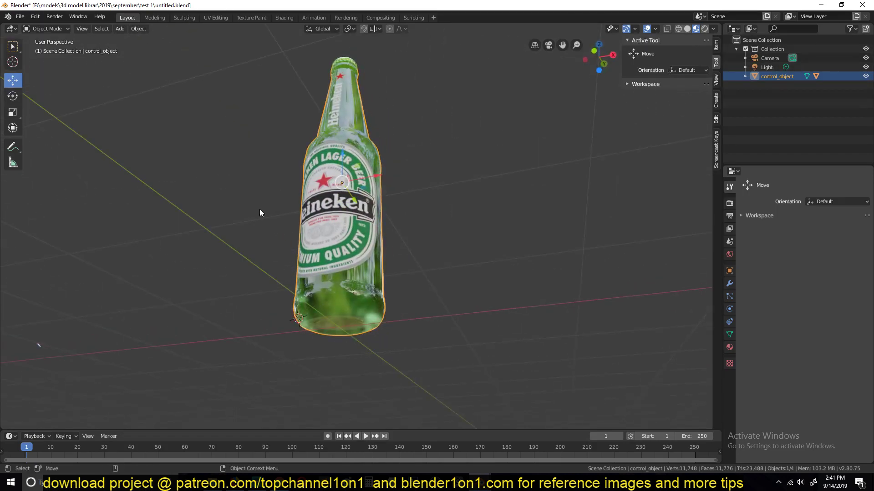
{"action": "left_click", "coordinate": [20, 149]}
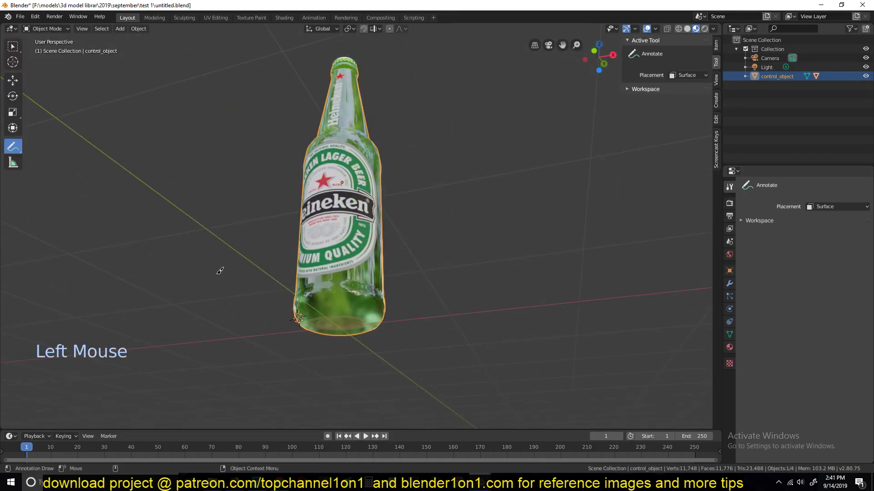
{"action": "scroll", "scroll_direction": "up", "scroll_amount": 3}
{"action": "key", "text": "`"}
{"action": "left_click", "coordinate": [368, 247]}
{"action": "left_click", "coordinate": [354, 206]}
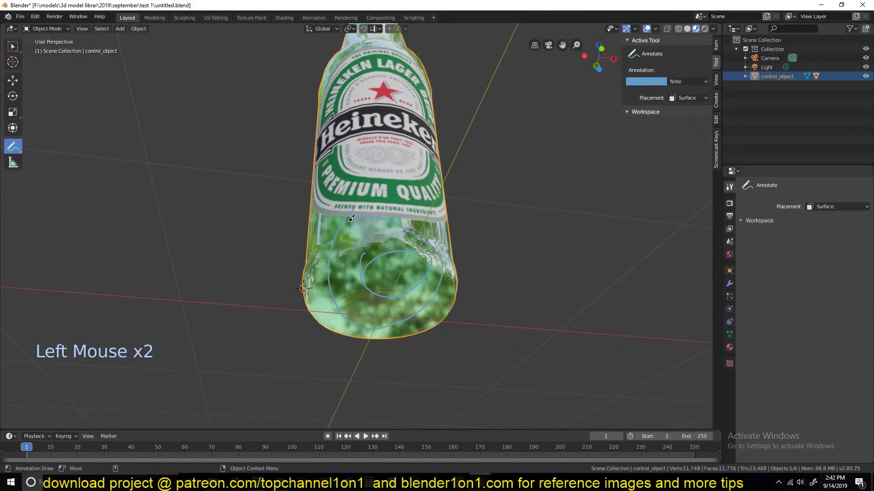
{"action": "left_click", "coordinate": [344, 177]}
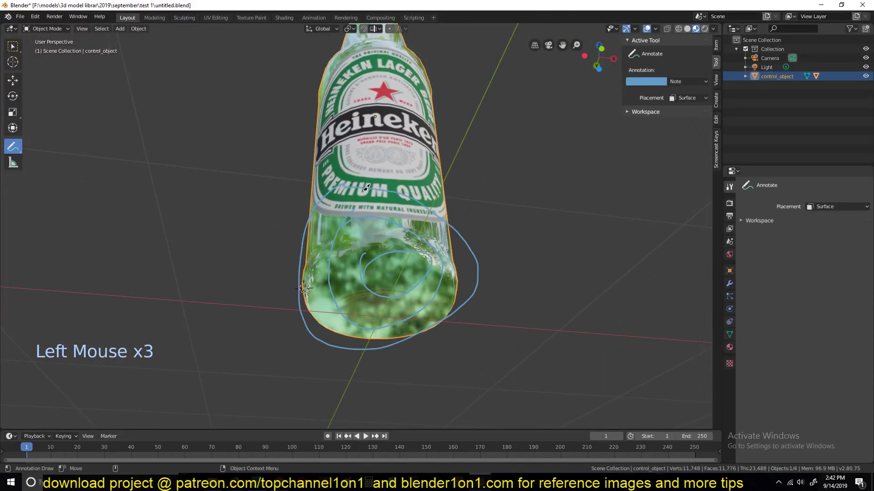
Continue the blue annotation strokes around the base from other angles
{"action": "key", "text": "`"}
{"action": "key", "text": "`"}
{"action": "key", "text": "`"}
{"action": "key", "text": "`"}
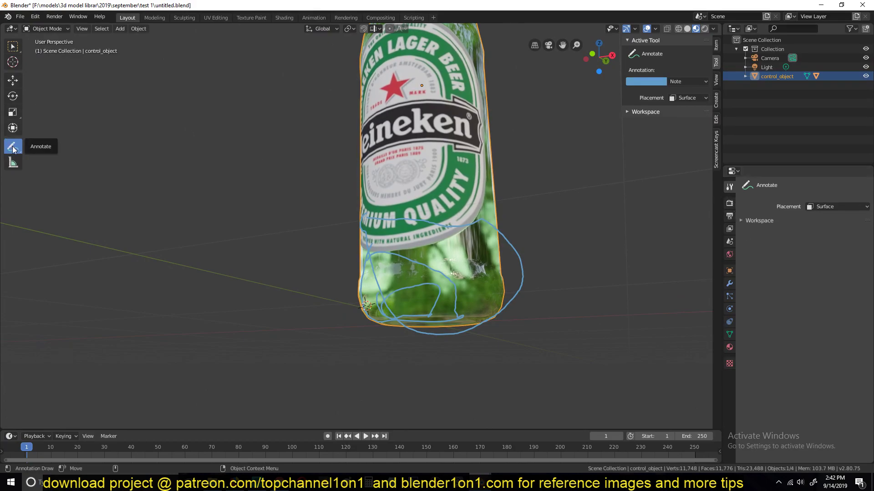
{"action": "left_click", "coordinate": [813, 209]}
{"action": "key", "text": "`"}
{"action": "key", "text": "`"}
{"action": "key", "text": "`"}
{"action": "left_click", "coordinate": [467, 178]}
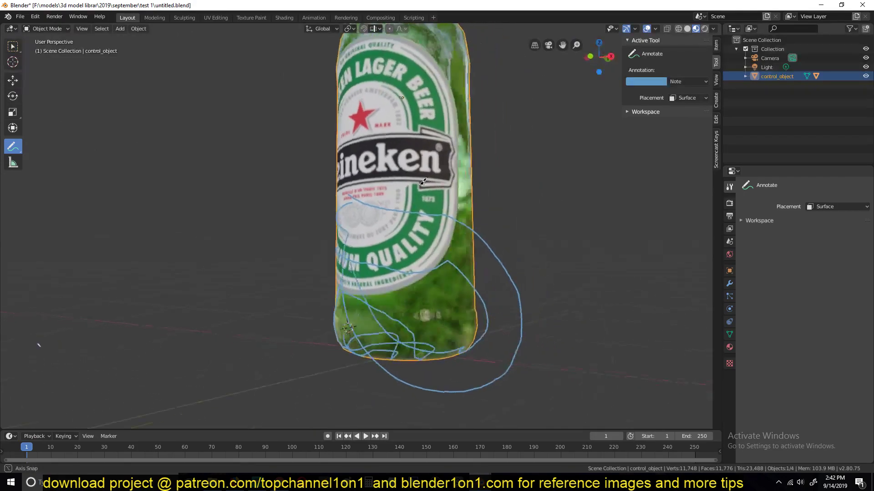
{"action": "key", "text": "`"}
{"action": "key", "text": "`"}
{"action": "left_click", "coordinate": [472, 279]}
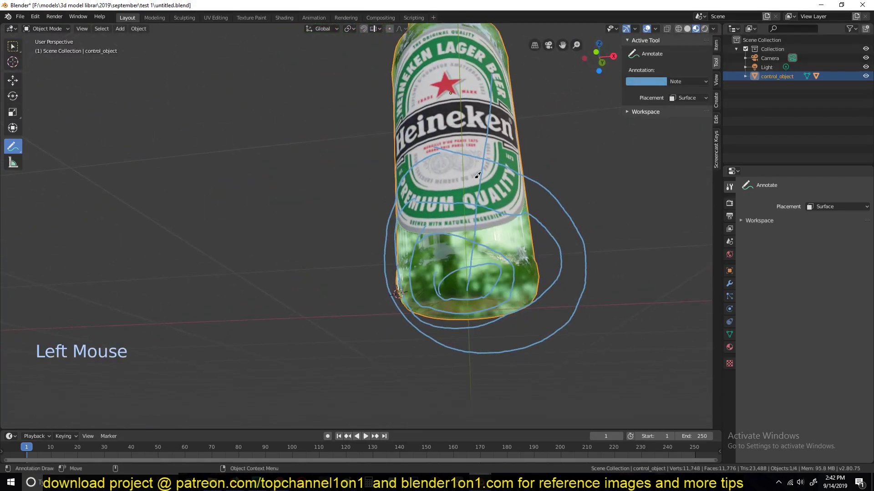
Add several crack-line strokes across the lower bottle to finish marking the break
{"action": "left_click", "coordinate": [466, 279]}
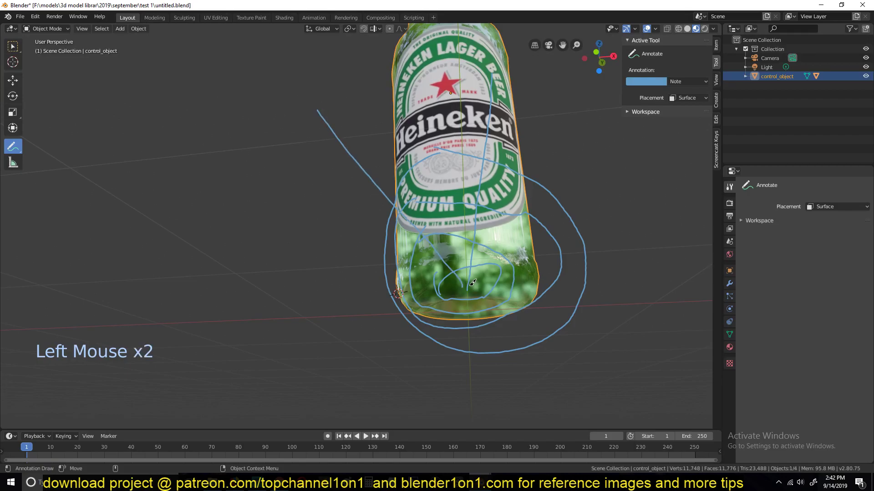
{"action": "left_click", "coordinate": [470, 280]}
{"action": "left_click", "coordinate": [471, 279]}
{"action": "left_click", "coordinate": [472, 277]}
{"action": "left_click", "coordinate": [469, 280]}
{"action": "key", "text": "`"}
{"action": "key", "text": "`"}
{"action": "left_click", "coordinate": [436, 253]}
{"action": "key", "text": "`"}
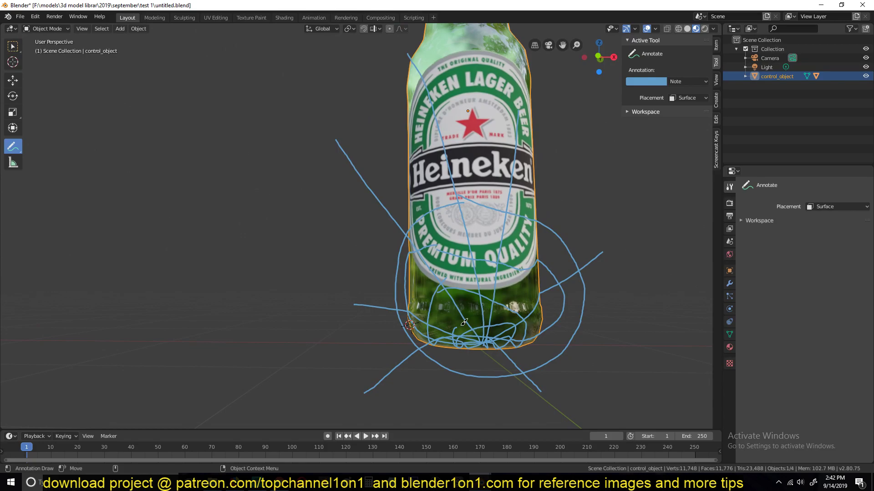
{"action": "key", "text": "`"}
{"action": "scroll", "scroll_direction": "up", "scroll_amount": 3}
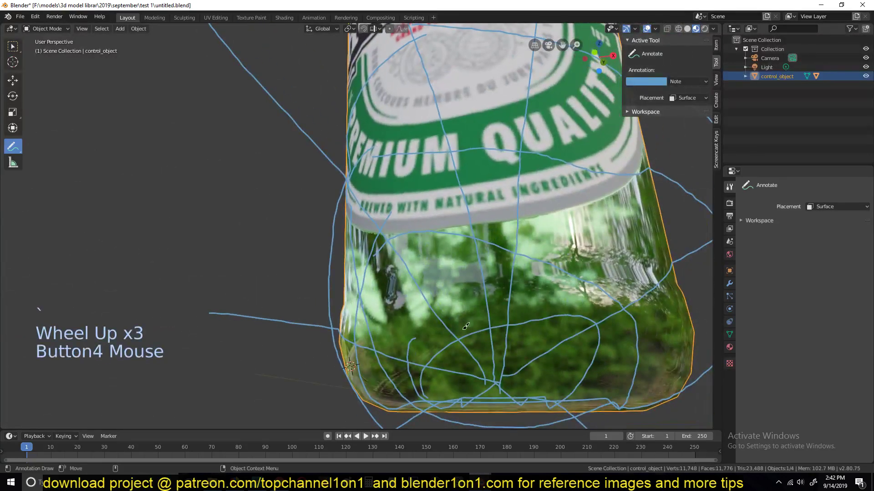
{"action": "left_click", "coordinate": [481, 335]}
Start Cell Fracture from Object > Quick Effects on the control bottle
{"action": "left_click", "coordinate": [461, 346]}
{"action": "left_click", "coordinate": [535, 335]}
{"action": "left_click", "coordinate": [550, 372]}
{"action": "left_click", "coordinate": [462, 377]}
Set the annotation pencil as source and the fractures collection, then run the fracture
{"action": "scroll", "scroll_direction": "down", "scroll_amount": 3}
{"action": "left_click", "coordinate": [374, 241]}
{"action": "left_click", "coordinate": [392, 227]}
{"action": "left_click", "coordinate": [440, 246]}
{"action": "double_click", "coordinate": [507, 255]}
{"action": "left_click", "coordinate": [484, 258]}
{"action": "left_click", "coordinate": [418, 172]}
{"action": "left_click", "coordinate": [464, 184]}
{"action": "key", "text": "`"}
{"action": "left_click", "coordinate": [146, 31]}
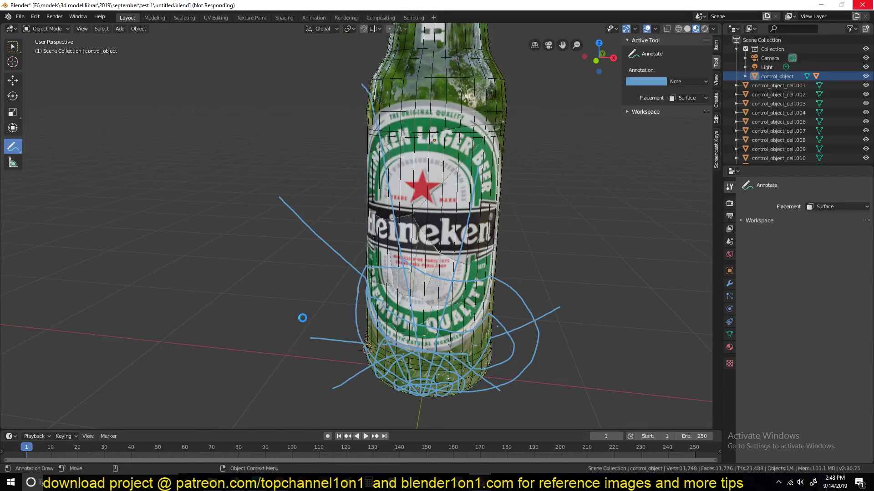
Orbit around the shattered bottle to inspect the resulting cell pieces
{"action": "key", "text": "`"}
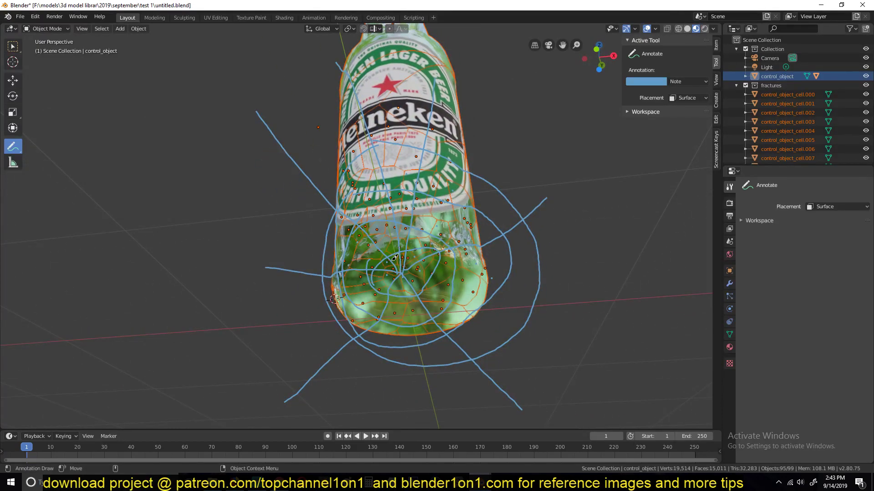
{"action": "key", "text": "`"}
{"action": "key", "text": "`"}
{"action": "key", "text": "`"}
{"action": "key", "text": "`"}
{"action": "scroll", "scroll_direction": "down", "scroll_amount": 3}
{"action": "key", "text": "`"}
{"action": "key", "text": "`"}
{"action": "key", "text": "`"}
{"action": "key", "text": "`"}
{"action": "key", "text": "`"}
{"action": "key", "text": "`"}
{"action": "key", "text": "`"}
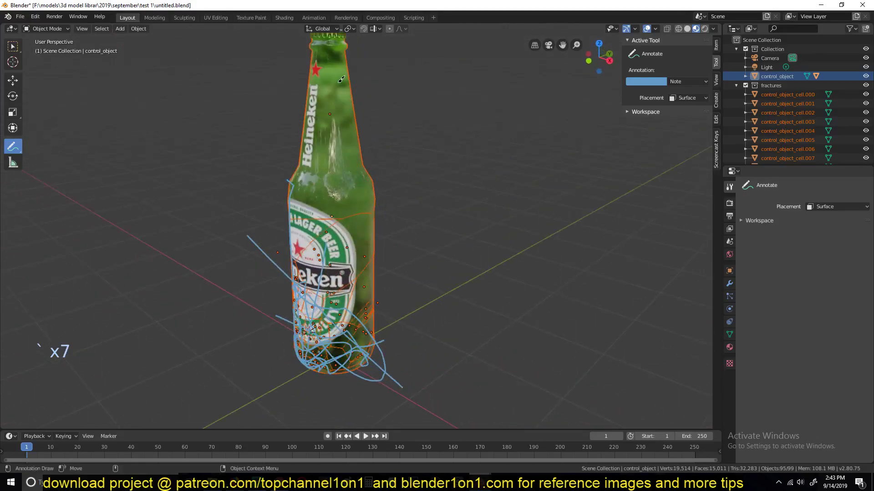
{"action": "key", "text": "`"}
Undo the cell fracture and draw new annotation strokes up the bottle body
{"action": "key", "text": "`"}
{"action": "key", "text": "ctrl+z"}
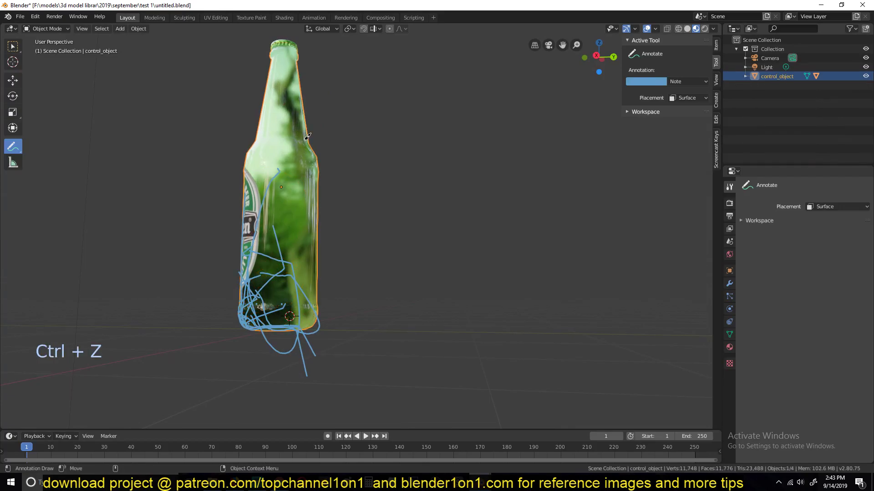
{"action": "key", "text": "`"}
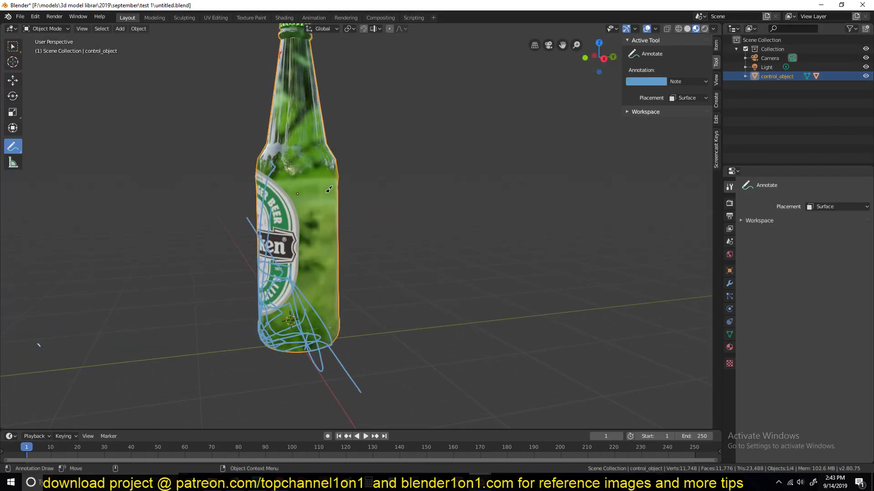
{"action": "key", "text": "`"}
{"action": "key", "text": "`"}
{"action": "left_click", "coordinate": [378, 249]}
{"action": "left_click", "coordinate": [384, 122]}
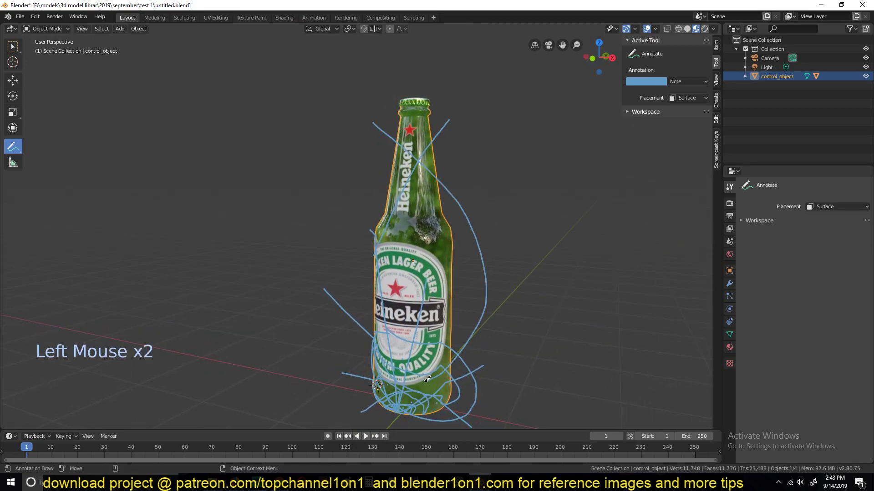
{"action": "left_click", "coordinate": [409, 132]}
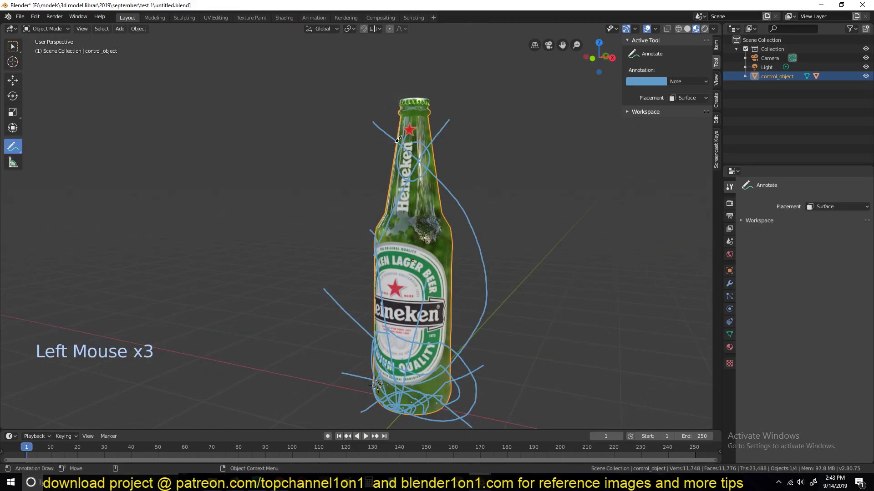
{"action": "left_click", "coordinate": [395, 128]}
Scribble more annotation strokes along the bottle from another side
{"action": "key", "text": "`"}
{"action": "key", "text": "`"}
{"action": "left_click", "coordinate": [263, 225]}
{"action": "left_click", "coordinate": [333, 202]}
{"action": "left_click", "coordinate": [241, 245]}
{"action": "left_click", "coordinate": [308, 246]}
{"action": "left_click", "coordinate": [297, 176]}
{"action": "key", "text": "`"}
{"action": "left_click", "coordinate": [284, 209]}
Finish wrapping the bottle in strokes from neck to base, ready for Cell Fracture
{"action": "key", "text": "`"}
{"action": "left_click", "coordinate": [306, 124]}
{"action": "key", "text": "`"}
{"action": "key", "text": "`"}
{"action": "left_click", "coordinate": [275, 168]}
{"action": "key", "text": "`"}
{"action": "key", "text": "`"}
{"action": "key", "text": "`"}
{"action": "key", "text": "`"}
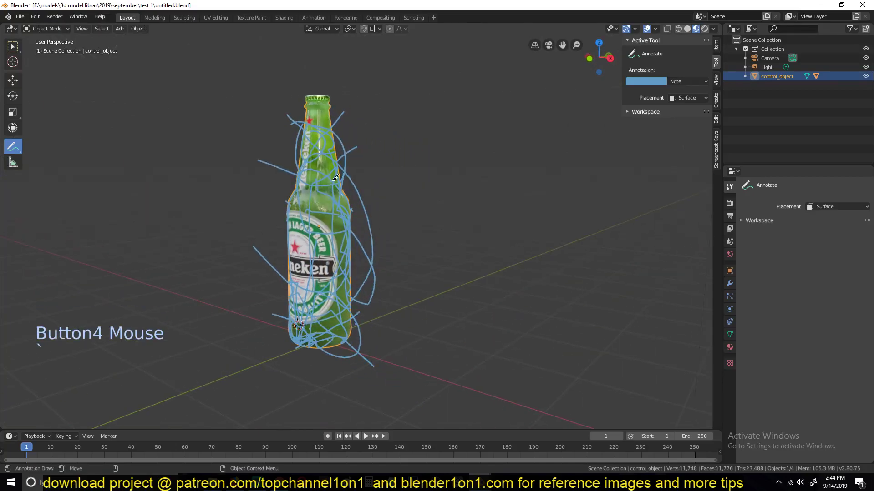
Confirm the Cell Fracture dialog so the bottle shatters along the new strokes
{"action": "left_click", "coordinate": [141, 29]}
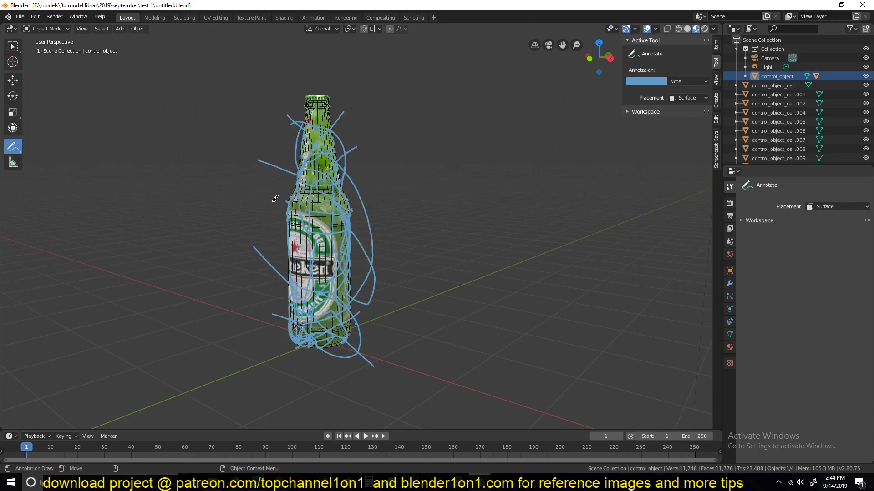
{"action": "key", "text": "`"}
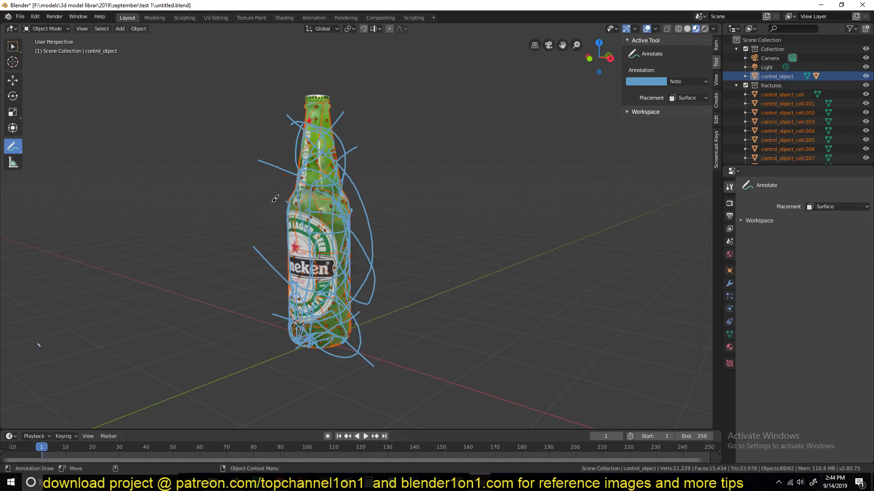
{"action": "key", "text": "`"}
{"action": "scroll", "scroll_direction": "up", "scroll_amount": 3}
{"action": "key", "text": "`"}
{"action": "key", "text": "`"}
{"action": "key", "text": "`"}
{"action": "key", "text": "`"}
Inspect the pieces and show them in Solid shading with random colours
{"action": "scroll", "scroll_direction": "up", "scroll_amount": 3}
{"action": "key", "text": "`"}
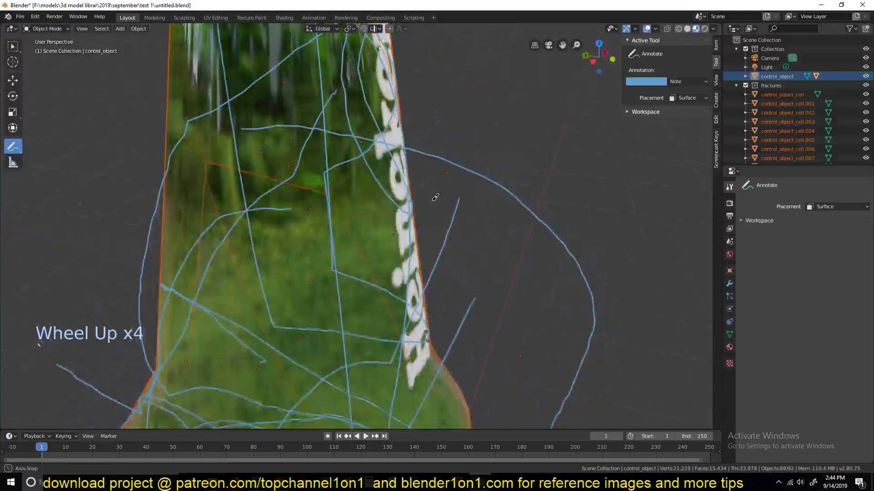
{"action": "key", "text": "`"}
{"action": "key", "text": "`"}
{"action": "scroll", "scroll_direction": "down", "scroll_amount": 3}
{"action": "key", "text": "`"}
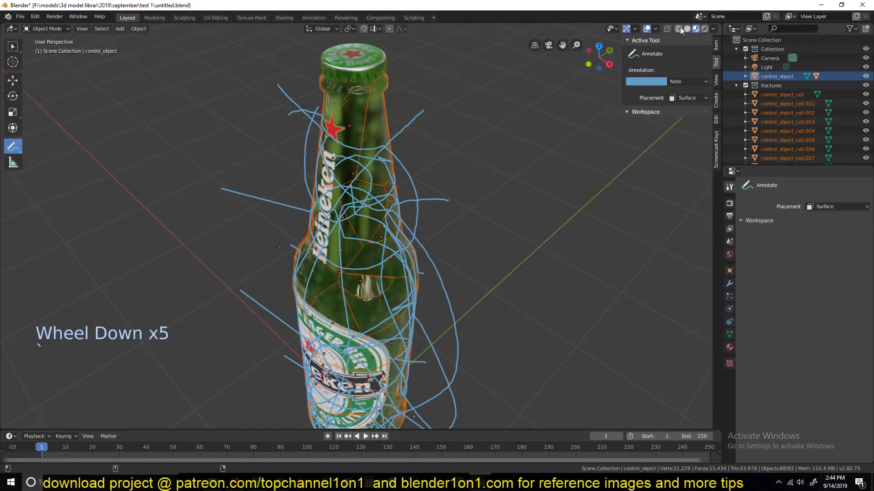
{"action": "left_click", "coordinate": [689, 33]}
Collapse the fractures collection listing in the outliner
{"action": "key", "text": "alt+a"}
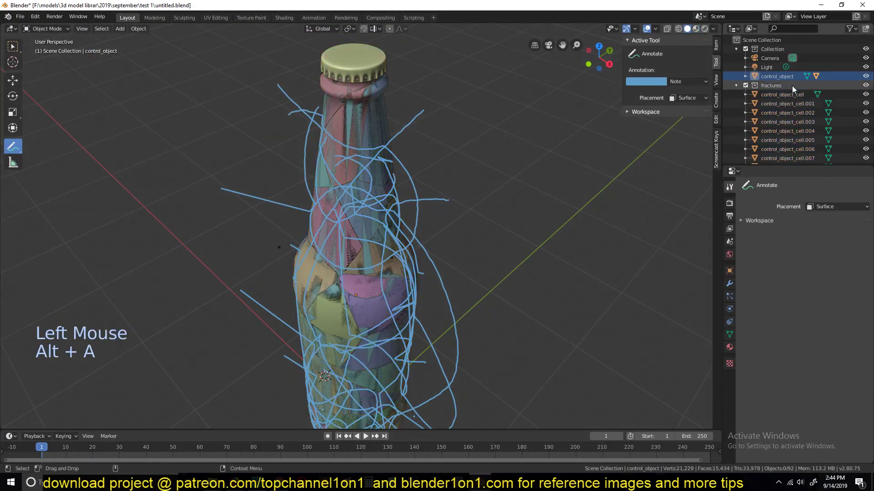
{"action": "left_click", "coordinate": [742, 87]}
{"action": "left_click", "coordinate": [769, 88]}
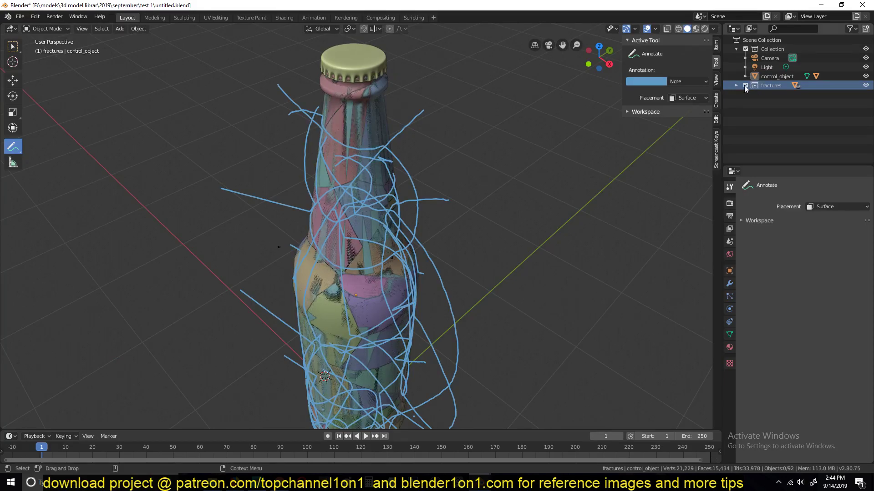
{"action": "left_click", "coordinate": [737, 86]}
{"action": "left_click", "coordinate": [737, 85]}
{"action": "left_click", "coordinate": [737, 86]}
{"action": "double_click", "coordinate": [737, 89]}
{"action": "left_click", "coordinate": [738, 87]}
{"action": "left_click", "coordinate": [738, 84]}
{"action": "left_click", "coordinate": [740, 87]}
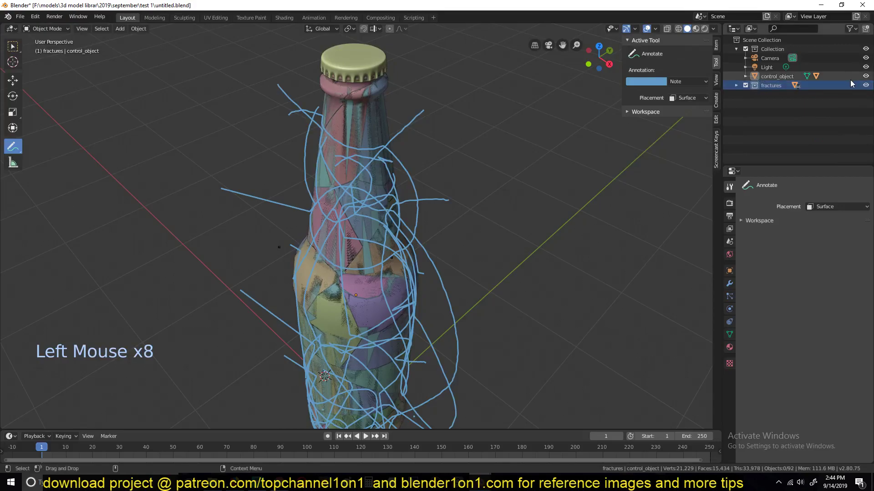
Hide control_object so only the coloured fragments remain visible
{"action": "left_click", "coordinate": [870, 80]}
{"action": "left_click", "coordinate": [16, 78]}
{"action": "scroll", "scroll_direction": "down", "scroll_amount": 3}
{"action": "scroll", "scroll_direction": "up", "scroll_amount": 3}
Select one piece, grab all objects sharing its fractures collection via Shift+G, and frame them
{"action": "left_click", "coordinate": [352, 294]}
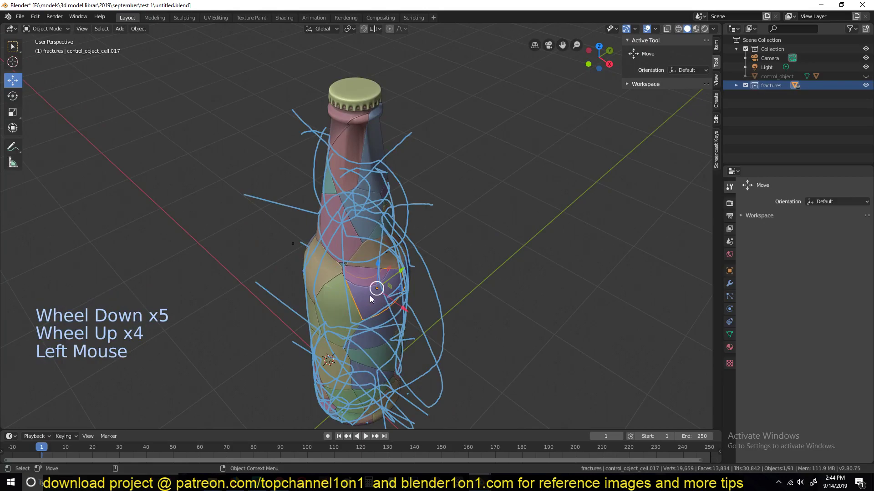
{"action": "key", "text": "shift+g"}
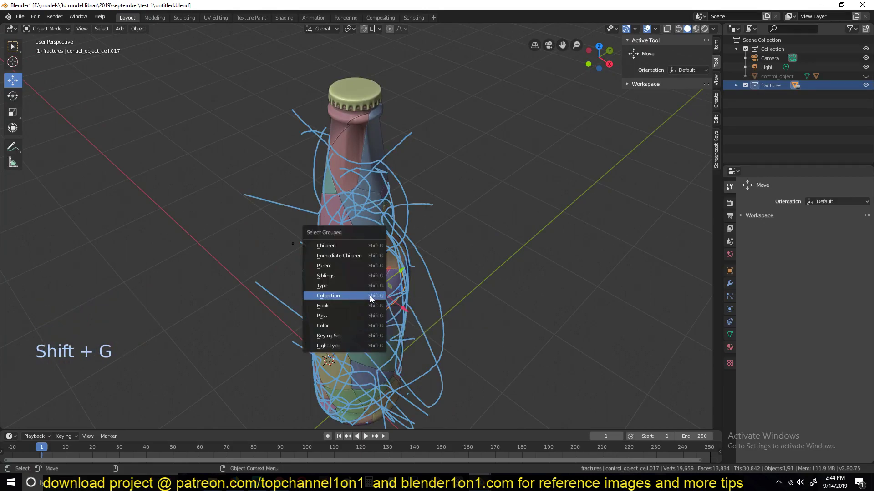
{"action": "key", "text": "`"}
{"action": "key", "text": "g"}
{"action": "key", "text": "`"}
{"action": "scroll", "scroll_direction": "down", "scroll_amount": 3}
{"action": "key", "text": "alt+a"}
Delete the Note annotation layer so the scribbles around the bottle disappear
{"action": "key", "text": "`"}
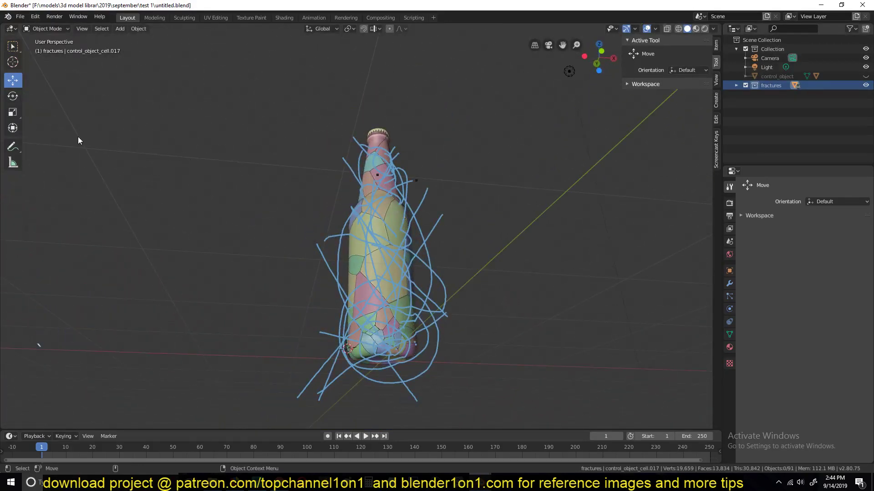
{"action": "left_click", "coordinate": [15, 151]}
{"action": "left_click", "coordinate": [705, 84]}
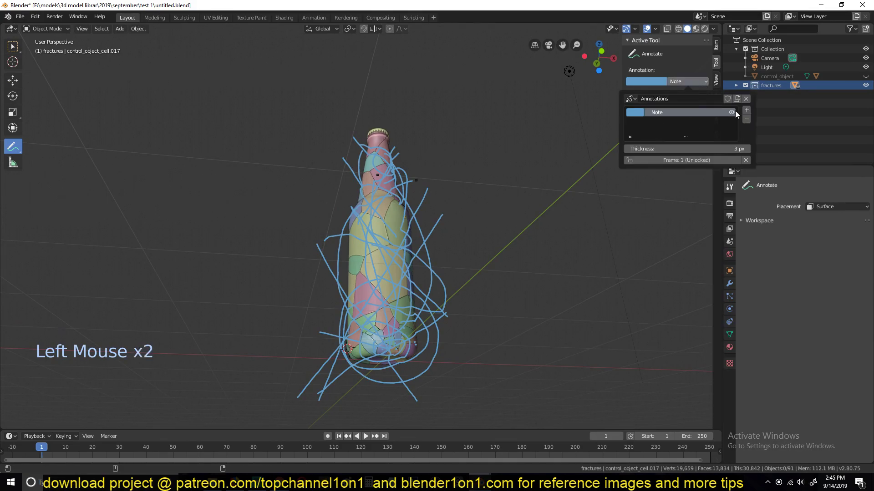
{"action": "key", "text": "`"}
{"action": "left_click", "coordinate": [17, 82]}
{"action": "key", "text": "`"}
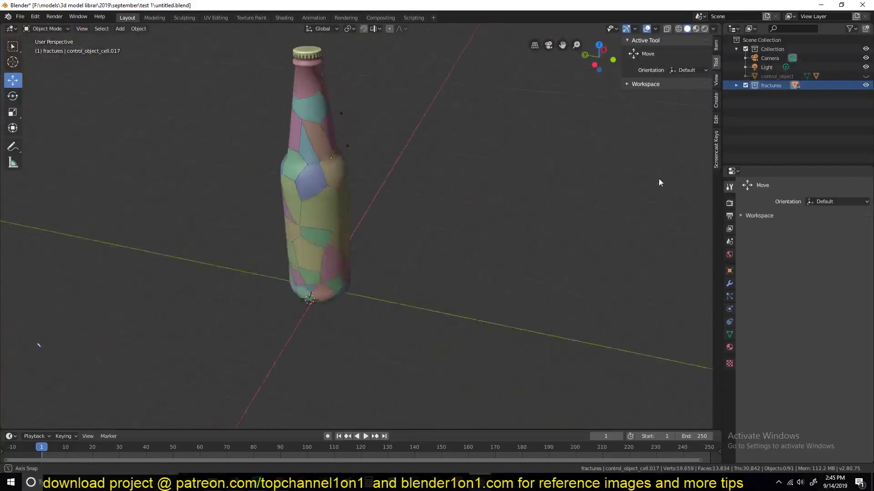
Orbit around the bottle, glance at the reference scene, then add a mesh plane as the ground
{"action": "key", "text": "`"}
{"action": "key", "text": "`"}
{"action": "key", "text": "`"}
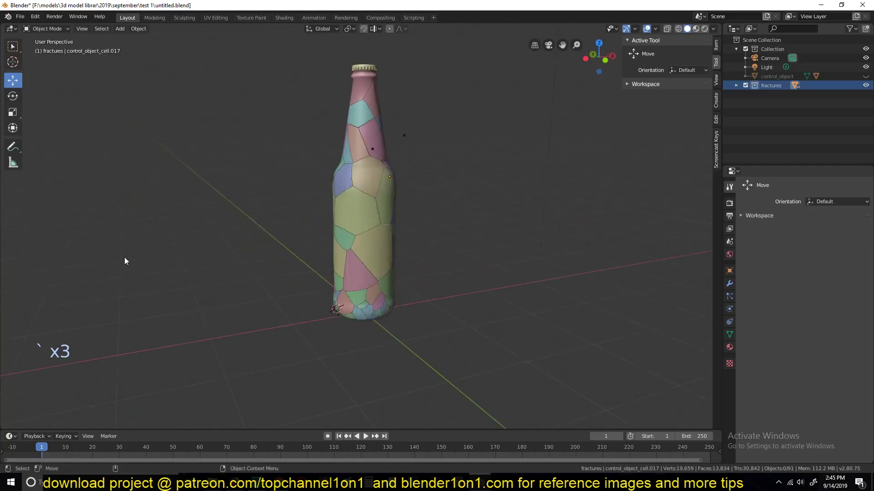
{"action": "key", "text": "`"}
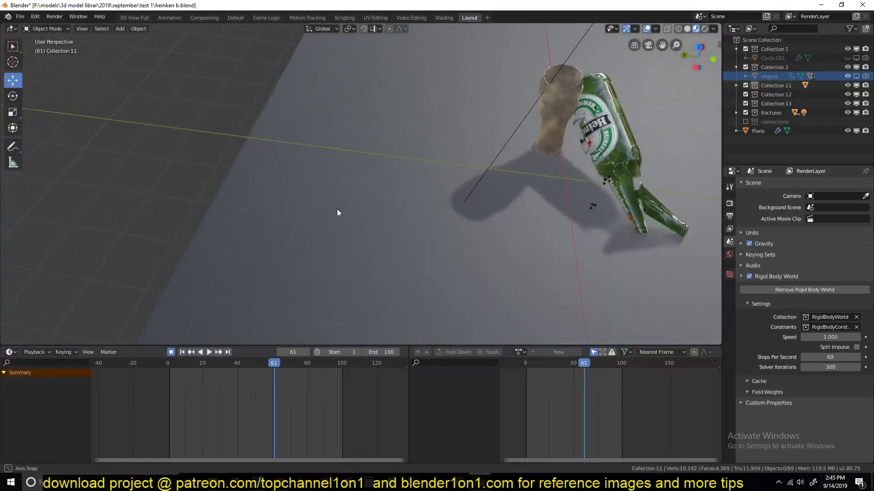
{"action": "key", "text": "`"}
{"action": "key", "text": "`"}
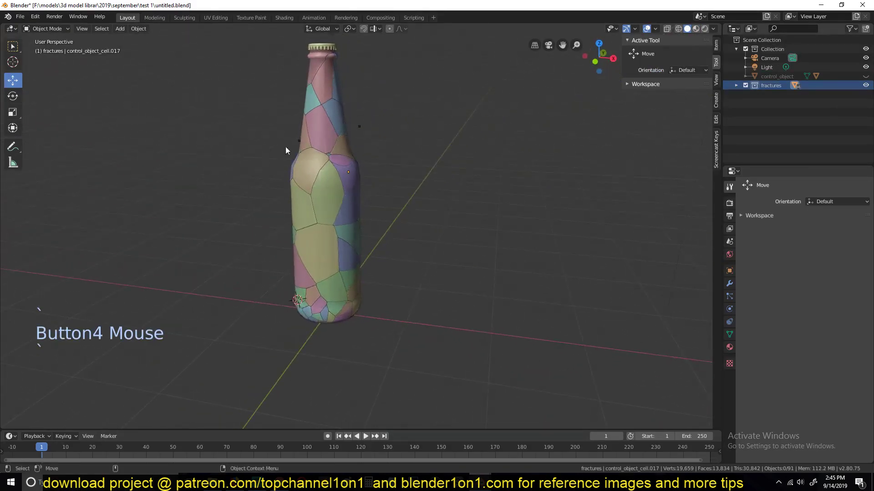
{"action": "key", "text": "`"}
{"action": "key", "text": "`"}
{"action": "key", "text": "`"}
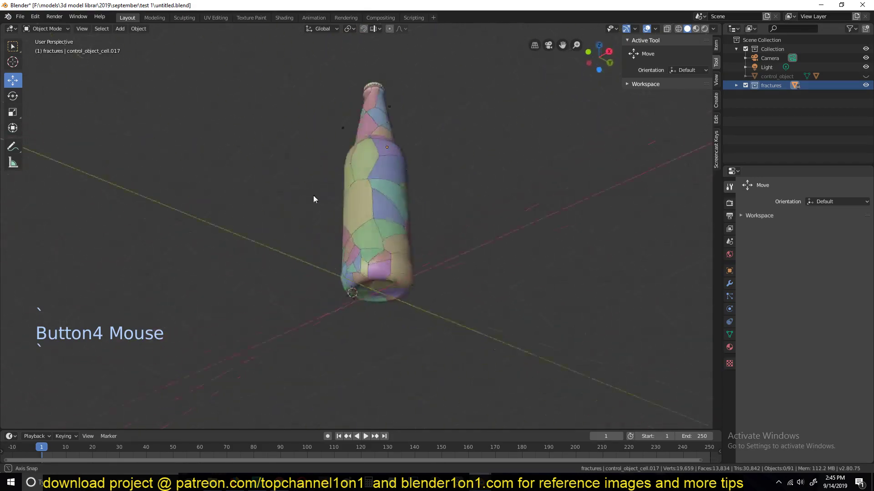
{"action": "key", "text": "`"}
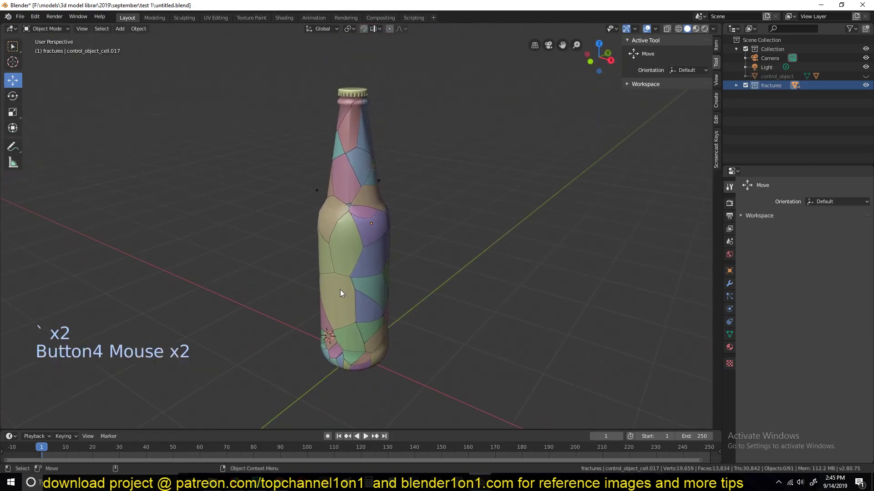
{"action": "scroll", "scroll_direction": "down", "scroll_amount": 3}
{"action": "key", "text": "shift+a"}
Scale the plane up and lower it to the bottle's base, checking alignment in front view
{"action": "key", "text": "s"}
{"action": "key", "text": "`"}
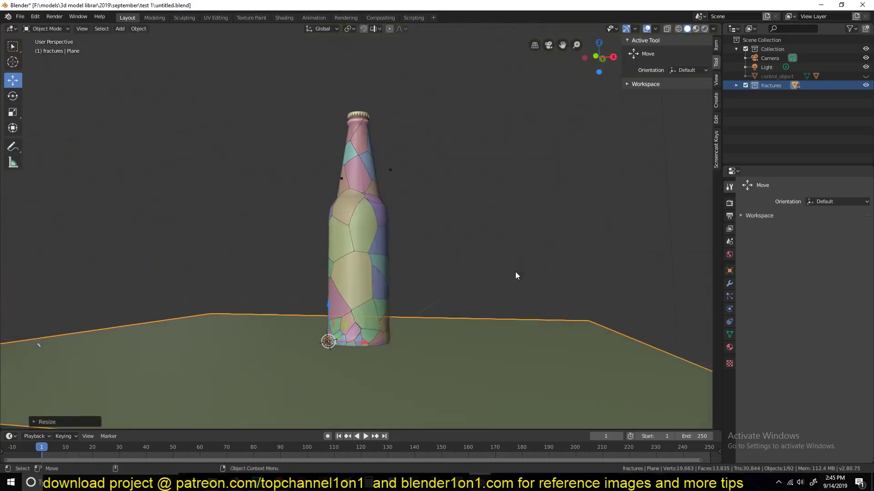
{"action": "scroll", "scroll_direction": "down", "scroll_amount": 3}
{"action": "key", "text": "`"}
{"action": "left_click", "coordinate": [360, 258]}
{"action": "scroll", "scroll_direction": "up", "scroll_amount": 3}
{"action": "left_click", "coordinate": [422, 329]}
{"action": "left_click", "coordinate": [331, 317]}
{"action": "key", "text": "KP_Decimal"}
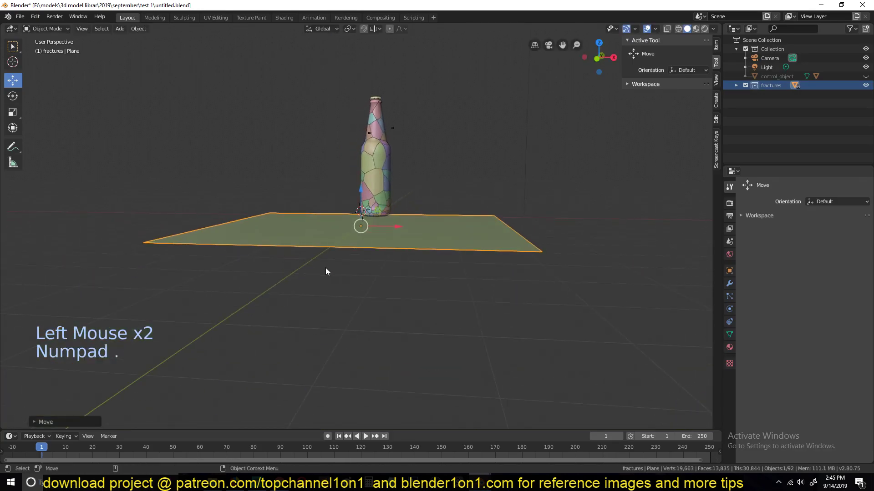
{"action": "key", "text": "KP_1"}
{"action": "scroll", "scroll_direction": "up", "scroll_amount": 3}
{"action": "left_click", "coordinate": [320, 213]}
{"action": "left_click", "coordinate": [387, 216]}
Move the Plane into the Scene Collection, then reselect all fracture pieces
{"action": "key", "text": "shift+g"}
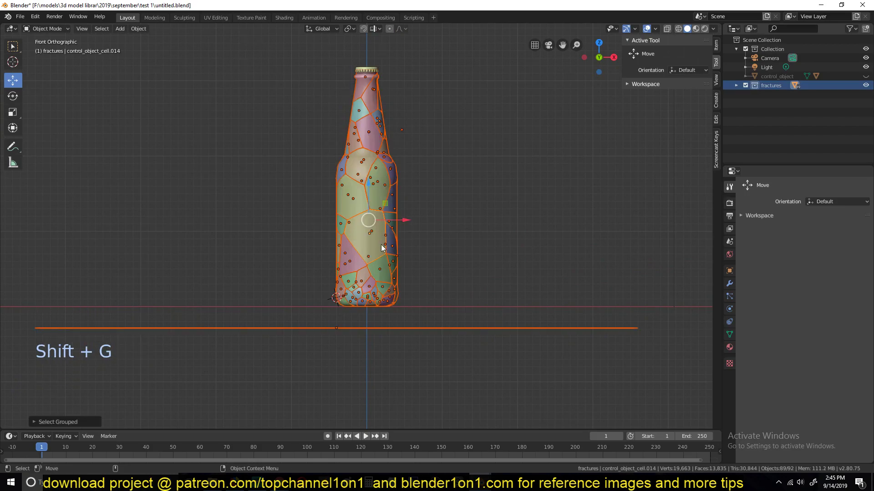
{"action": "key", "text": "g"}
{"action": "left_click", "coordinate": [390, 236]}
{"action": "left_click", "coordinate": [447, 322]}
{"action": "key", "text": "`"}
{"action": "left_click", "coordinate": [447, 343]}
{"action": "scroll", "scroll_direction": "down", "scroll_amount": 3}
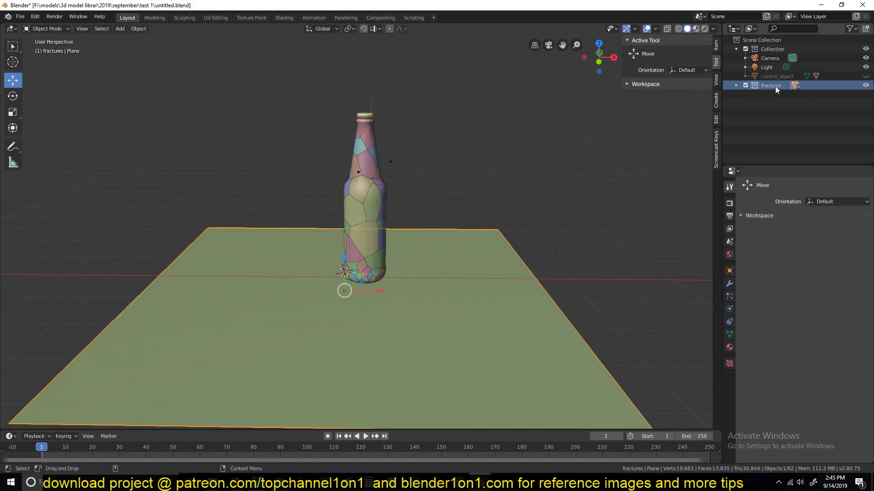
{"action": "key", "text": "m"}
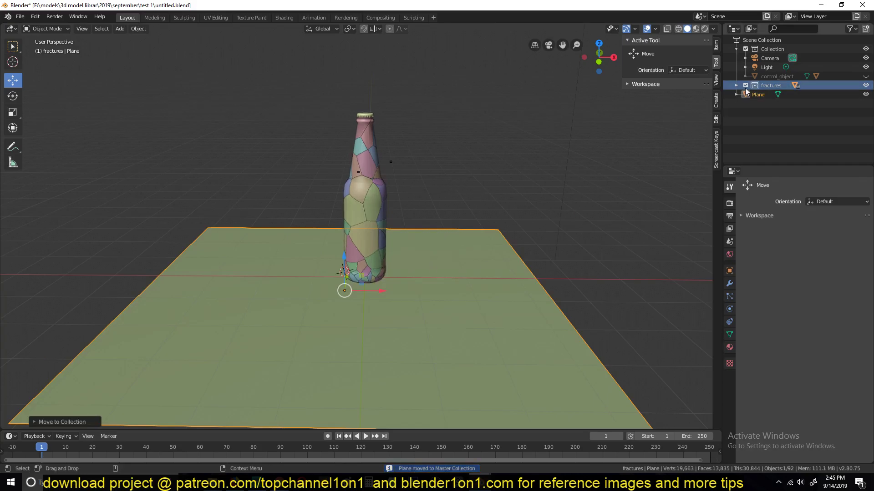
{"action": "left_click", "coordinate": [768, 92]}
{"action": "left_click", "coordinate": [379, 175]}
{"action": "key", "text": "shift+g"}
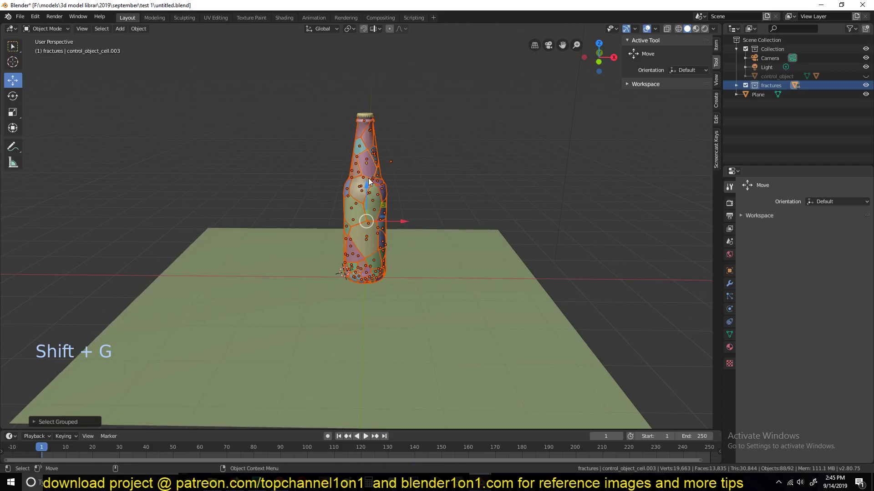
{"action": "key", "text": "r"}
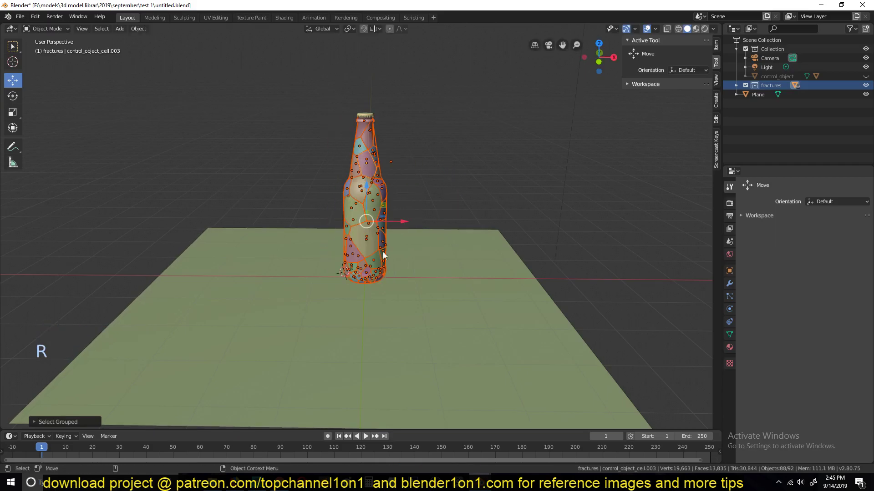
Unhide and select control_object in the Outliner, comparing against the reference bottle scene
{"action": "key", "text": "alt+a"}
{"action": "key", "text": "KP_1"}
{"action": "left_click", "coordinate": [365, 267]}
{"action": "scroll", "scroll_direction": "up", "scroll_amount": 3}
{"action": "left_click", "coordinate": [783, 78]}
{"action": "left_click", "coordinate": [864, 78]}
{"action": "scroll", "scroll_direction": "up", "scroll_amount": 3}
{"action": "left_click", "coordinate": [789, 78]}
{"action": "key", "text": "r"}
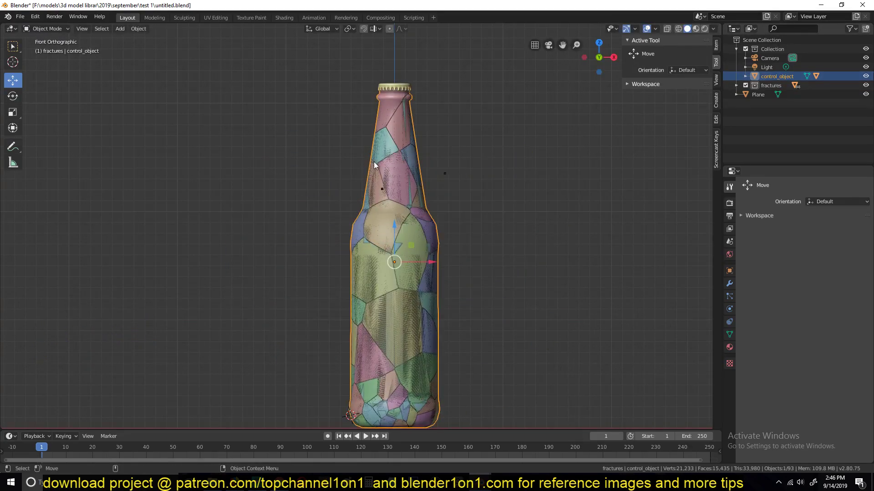
{"action": "scroll", "scroll_direction": "down", "scroll_amount": 3}
{"action": "key", "text": "`"}
{"action": "left_click", "coordinate": [430, 348]}
{"action": "scroll", "scroll_direction": "down", "scroll_amount": 3}
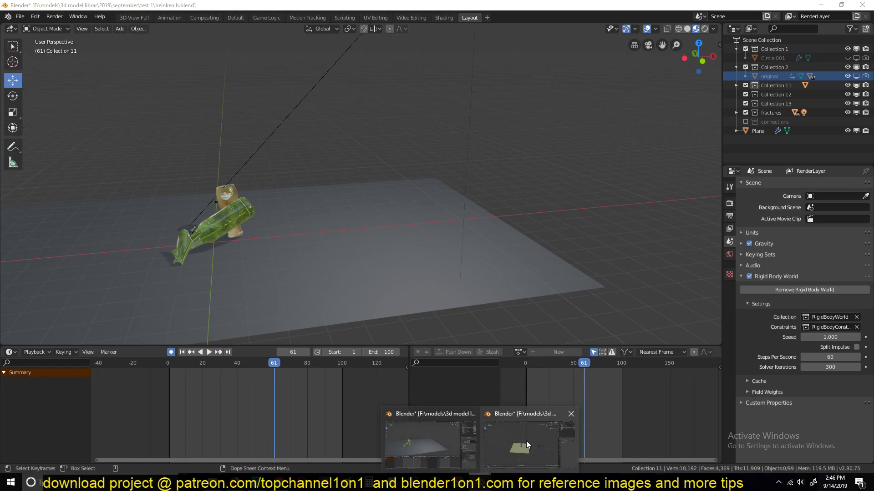
{"action": "scroll", "scroll_direction": "up", "scroll_amount": 3}
{"action": "key", "text": "`"}
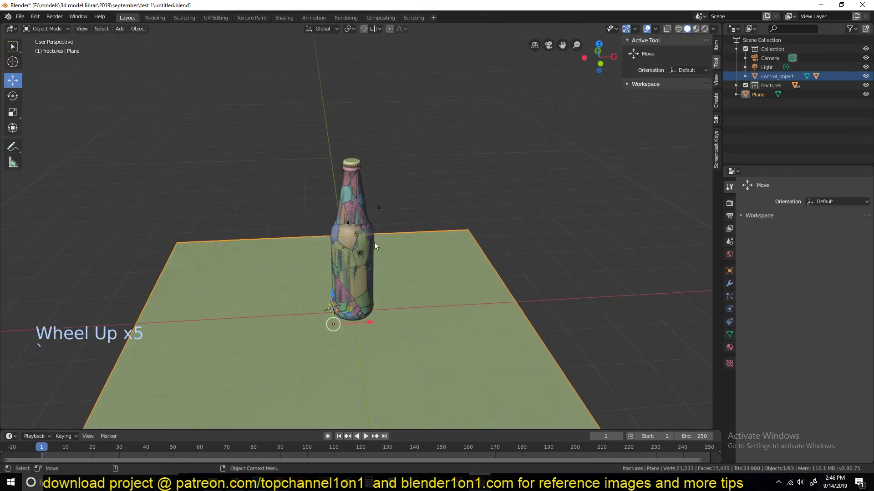
Select all fractures pieces with control_object active and parent them with Object (Keep Transform)
{"action": "left_click", "coordinate": [454, 254]}
{"action": "key", "text": "h"}
{"action": "left_click", "coordinate": [365, 261]}
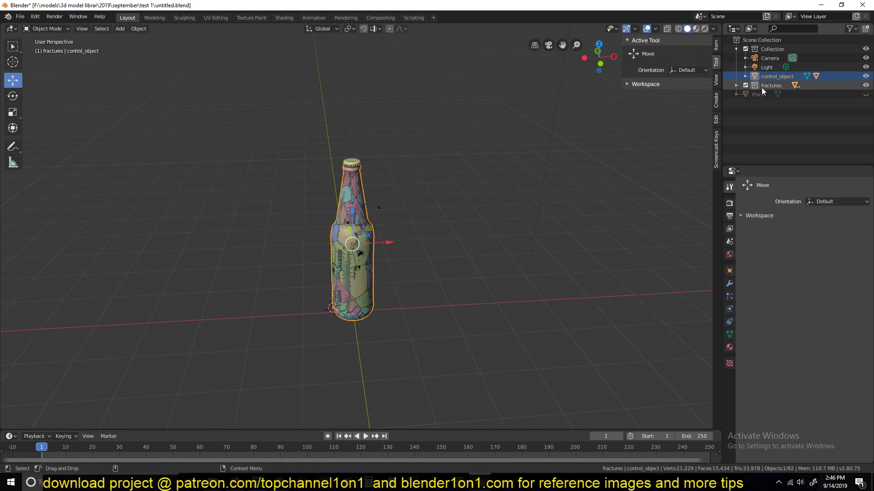
{"action": "left_click", "coordinate": [739, 92]}
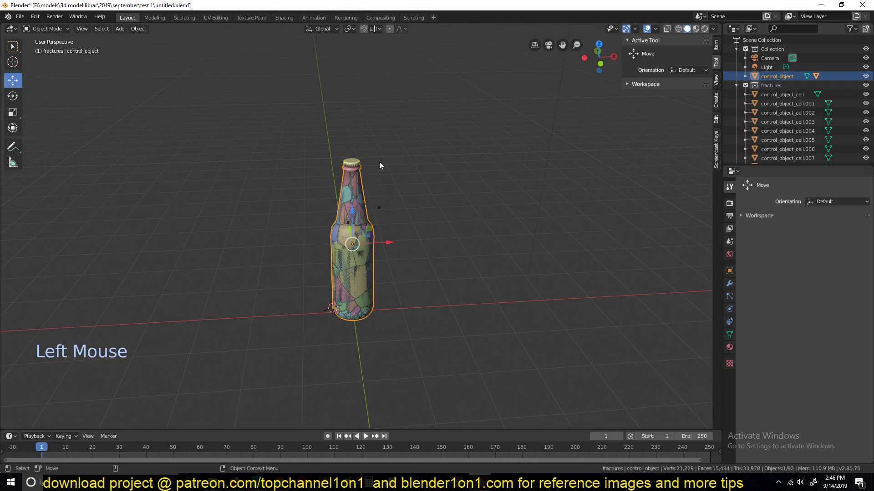
{"action": "left_click", "coordinate": [348, 164]}
{"action": "key", "text": "h"}
{"action": "scroll", "scroll_direction": "up", "scroll_amount": 3}
{"action": "scroll", "scroll_direction": "down", "scroll_amount": 3}
{"action": "left_click", "coordinate": [778, 110]}
{"action": "key", "text": "shift+g"}
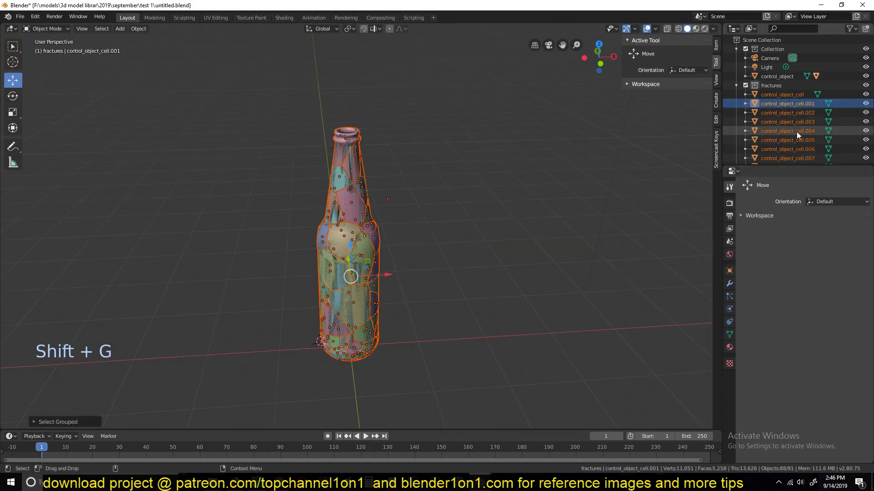
{"action": "left_click", "coordinate": [779, 81]}
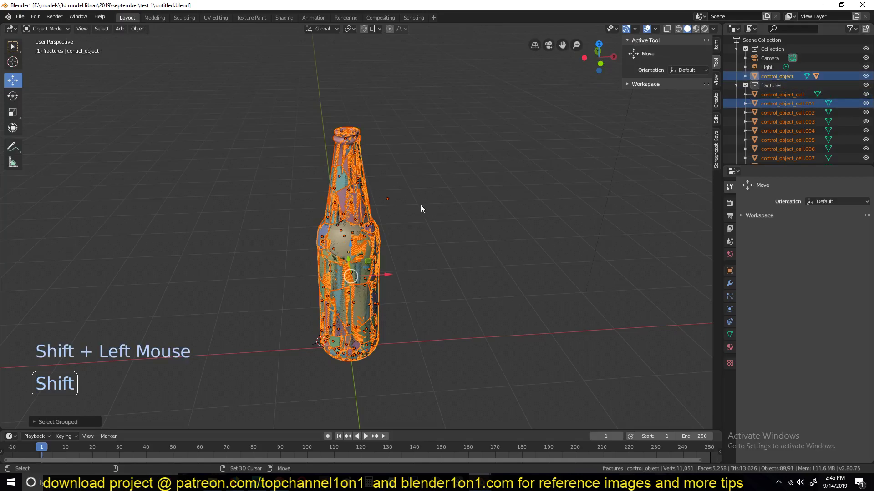
{"action": "key", "text": "ctrl+p"}
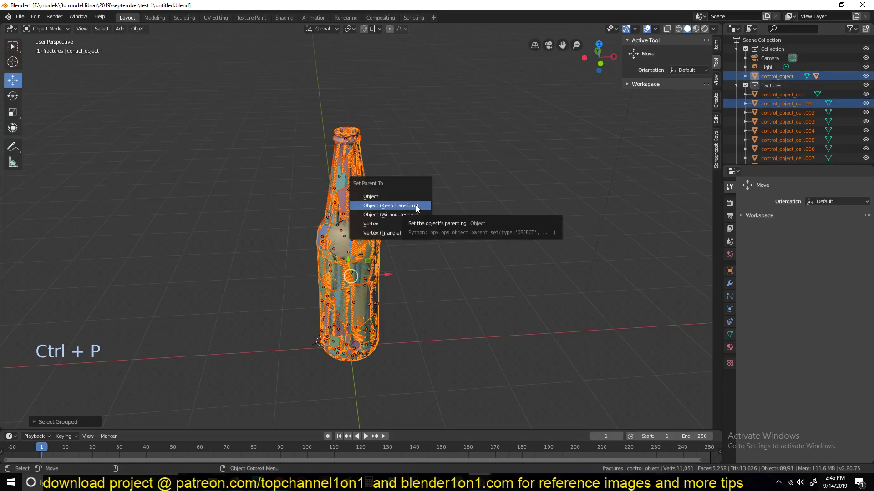
{"action": "key", "text": "alt+a"}
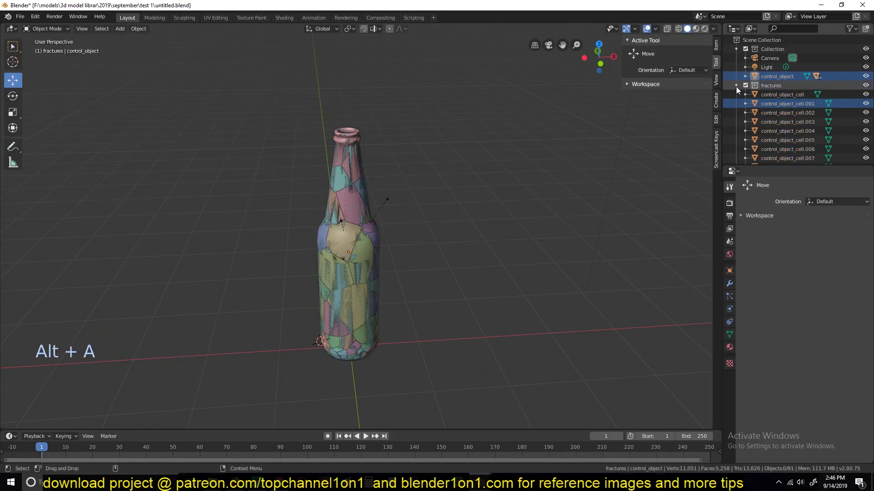
Collapse the fractures collection and exclude it from the view layer, leaving the intact bottle
{"action": "left_click", "coordinate": [740, 87]}
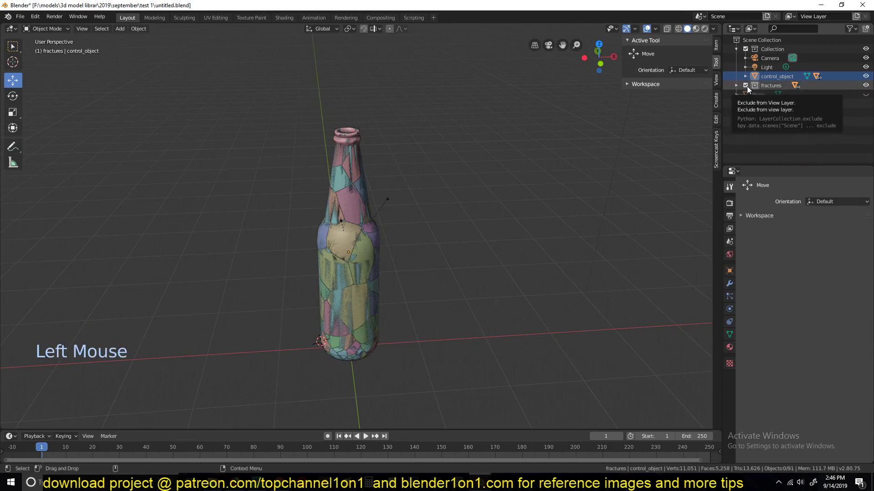
{"action": "left_click", "coordinate": [749, 90]}
{"action": "key", "text": "alt+h"}
{"action": "left_click", "coordinate": [476, 311]}
{"action": "left_click", "coordinate": [747, 89]}
{"action": "left_click", "coordinate": [746, 90]}
{"action": "double_click", "coordinate": [746, 89]}
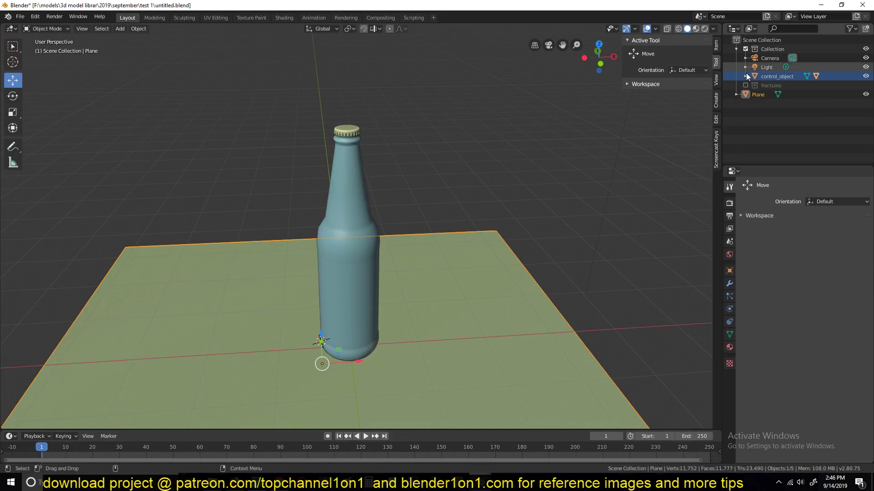
{"action": "left_click", "coordinate": [747, 88]}
{"action": "left_click", "coordinate": [748, 88]}
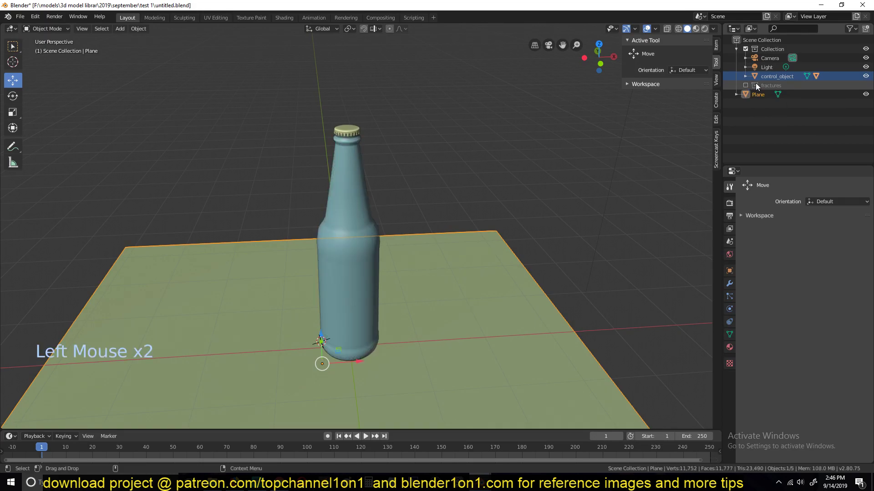
{"action": "left_click", "coordinate": [370, 187]}
Scale the ground plane up further
{"action": "scroll", "scroll_direction": "down", "scroll_amount": 3}
{"action": "left_click", "coordinate": [395, 268]}
{"action": "key", "text": "s"}
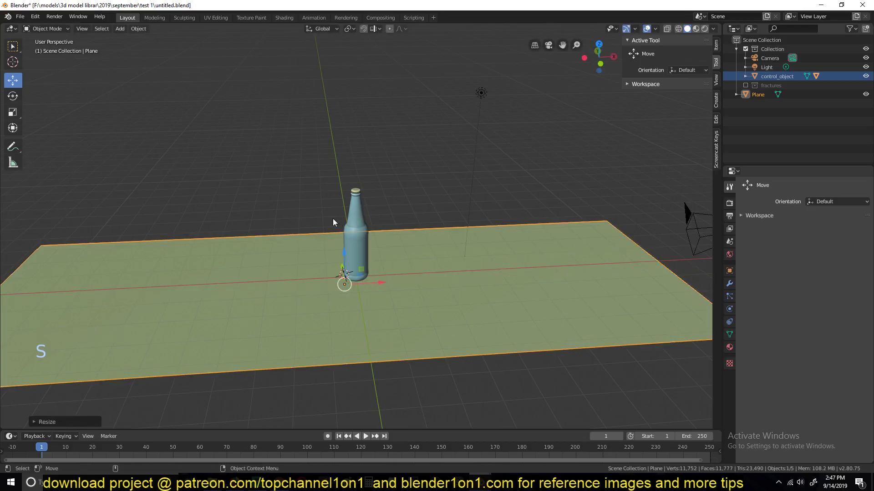
{"action": "left_click", "coordinate": [356, 221]}
In front view, move control_object right to sit just above the ground line, checking against the fractures
{"action": "key", "text": "KP_1"}
{"action": "key", "text": "z"}
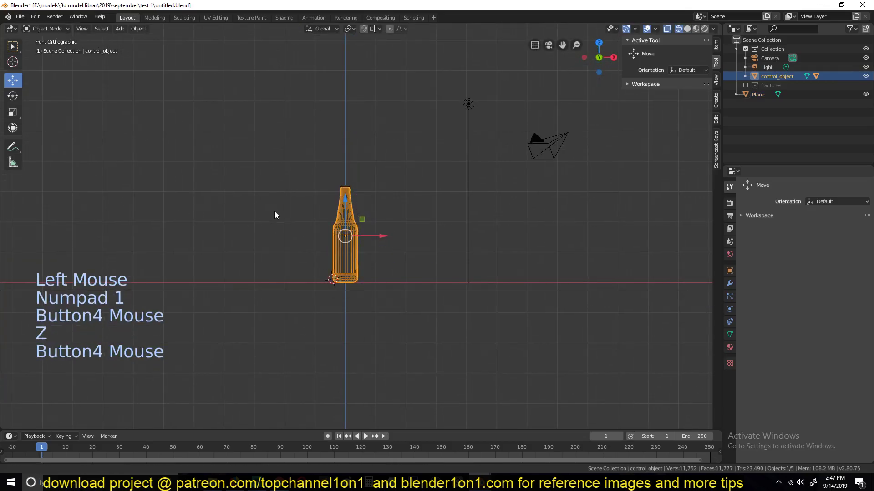
{"action": "left_click", "coordinate": [296, 300]}
{"action": "key", "text": "g"}
{"action": "left_click", "coordinate": [315, 236]}
{"action": "key", "text": "KP_1"}
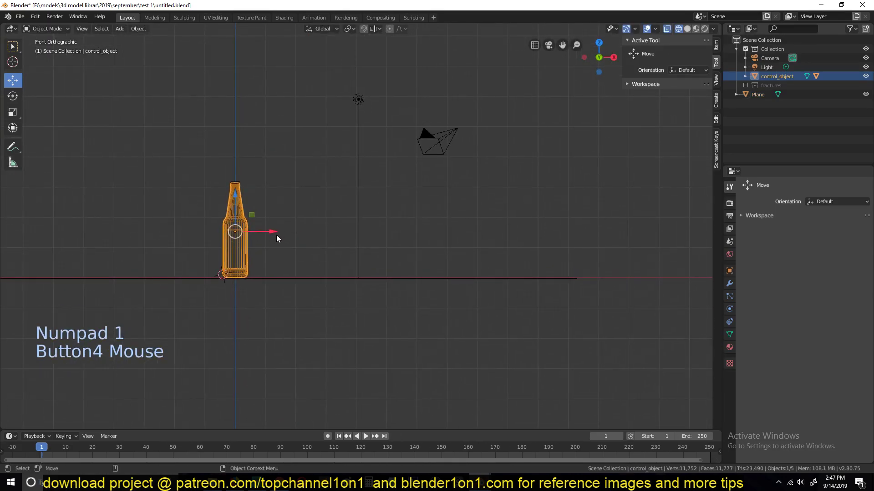
{"action": "key", "text": "g"}
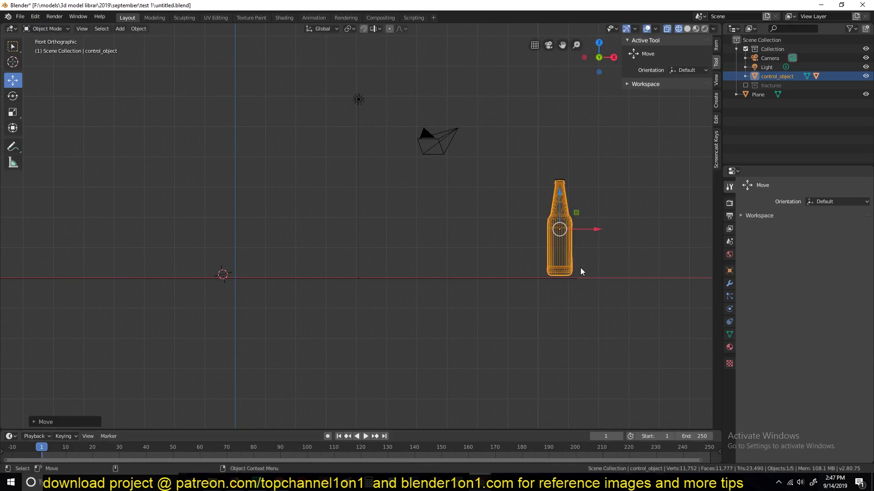
{"action": "left_click", "coordinate": [748, 88]}
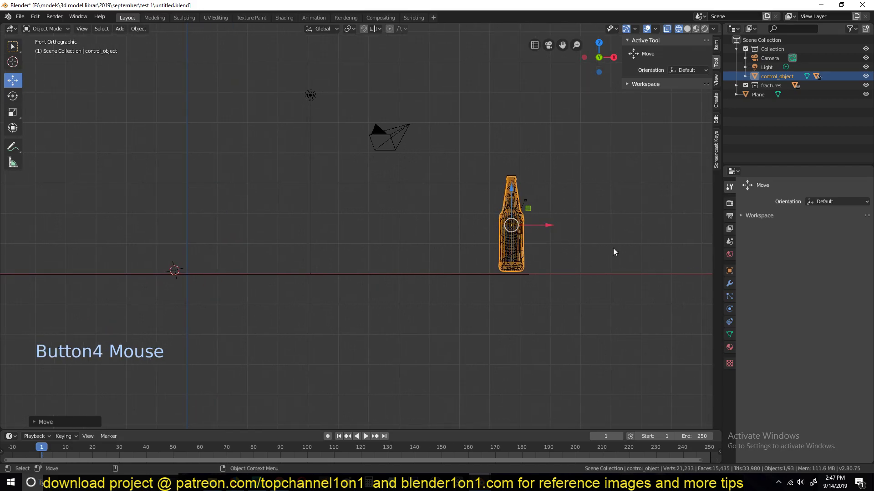
{"action": "left_click", "coordinate": [750, 88]}
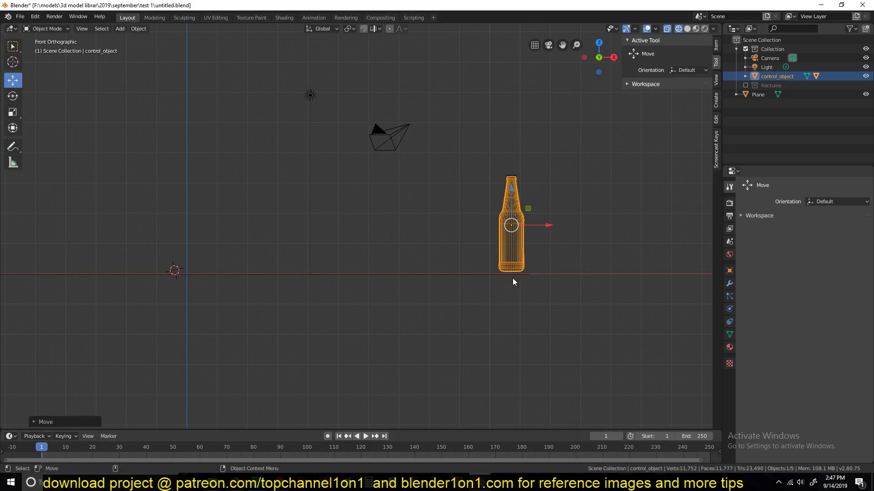
Enable Auto Keying and tilt the bottle slightly at frame 1
{"action": "left_click", "coordinate": [331, 438]}
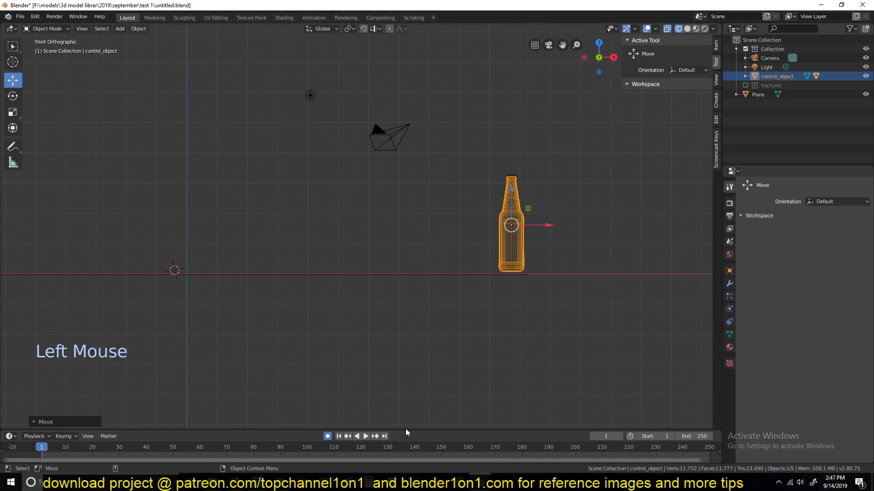
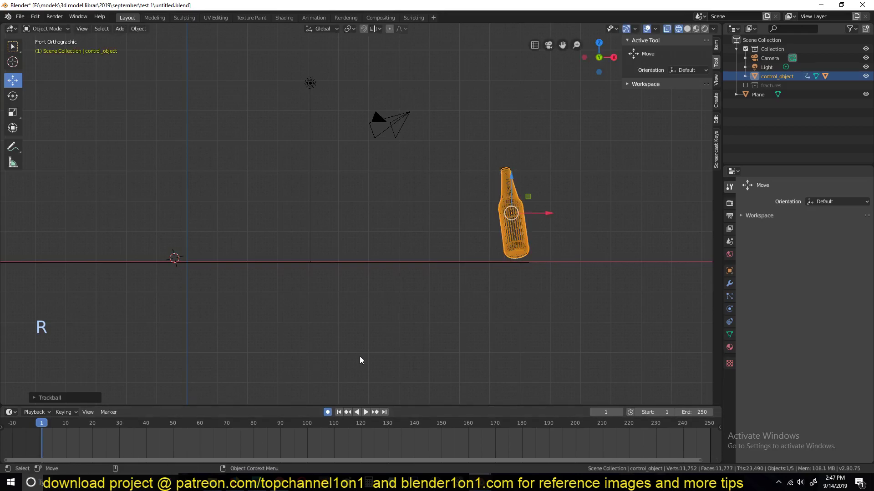
{"action": "key", "text": "g"}
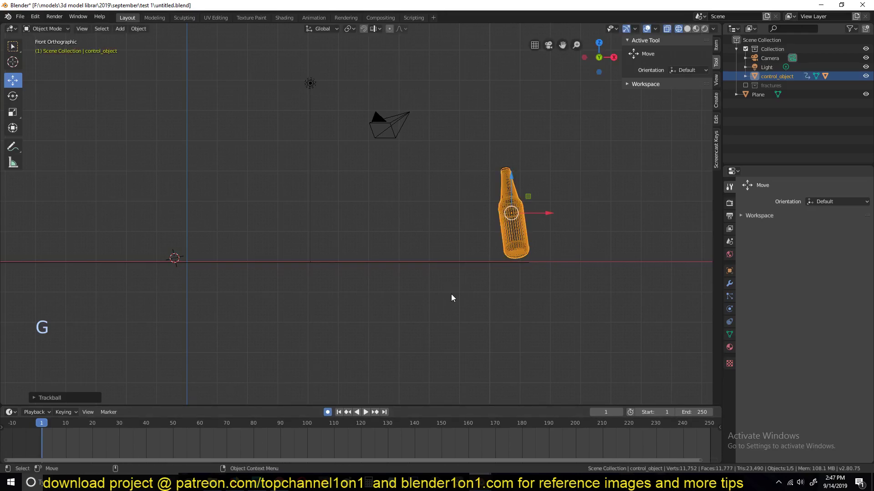
{"action": "key", "text": "g"}
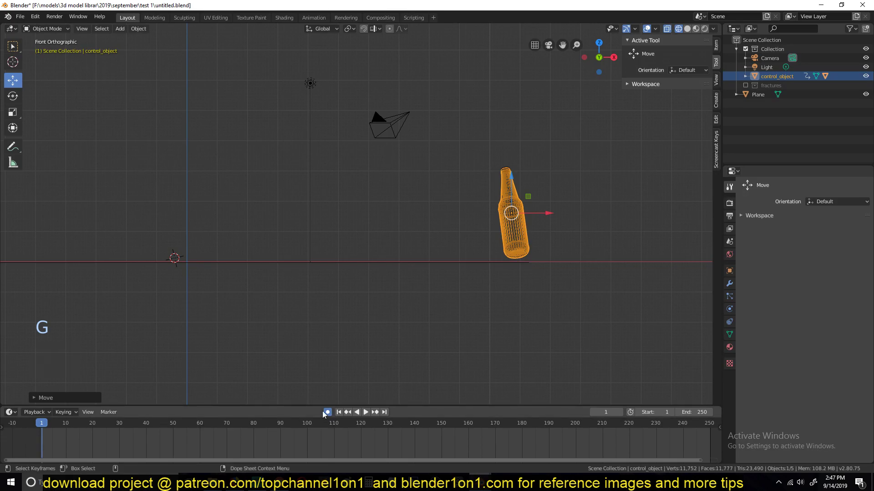
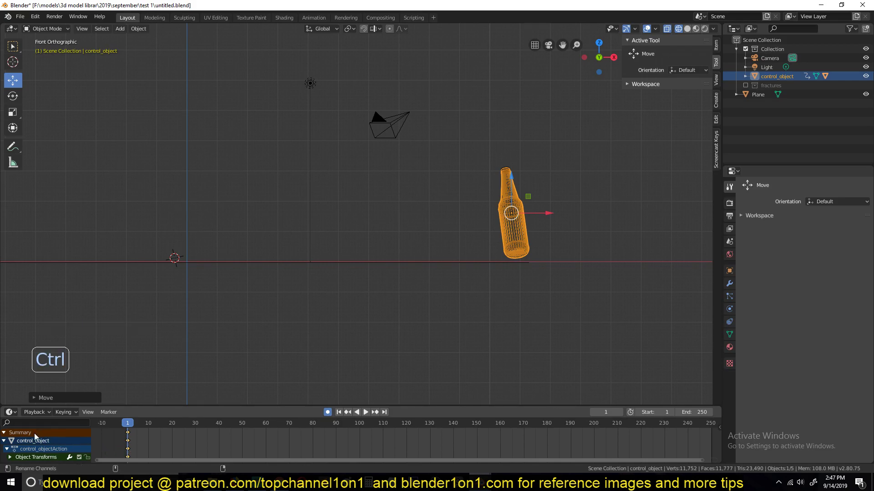
Move the first key to frame 0, jump to frame 20 and rotate the bottle onto its side
{"action": "left_click", "coordinate": [8, 437]}
{"action": "key", "text": "n"}
{"action": "key", "text": "n"}
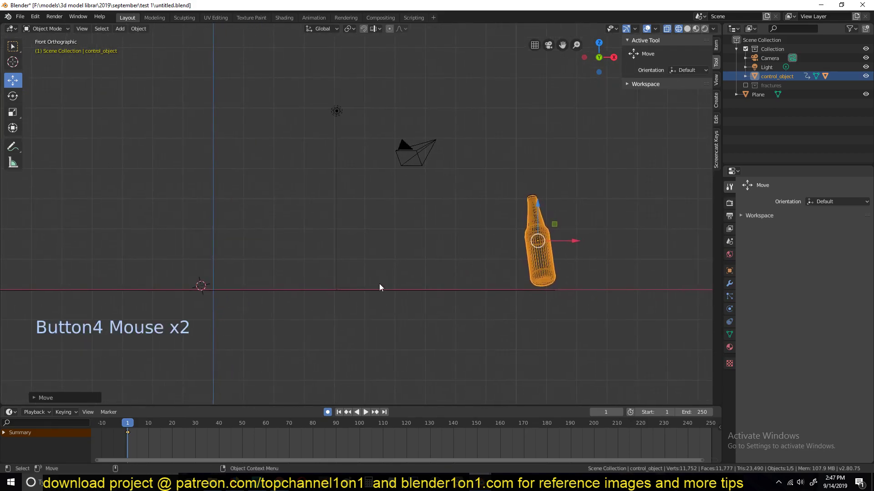
{"action": "right_click", "coordinate": [144, 442]}
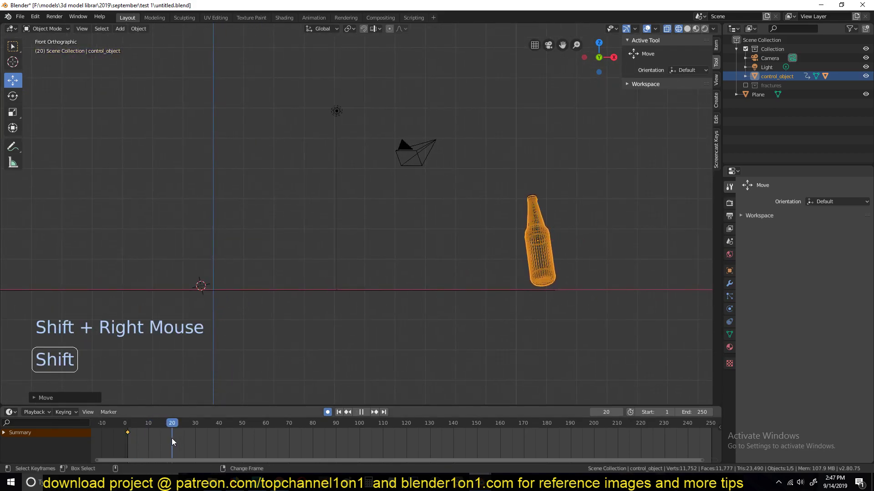
{"action": "key", "text": "r"}
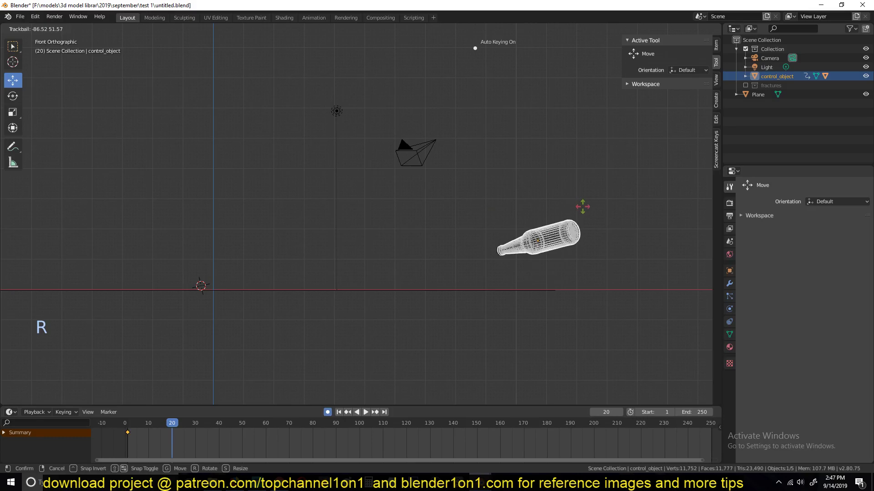
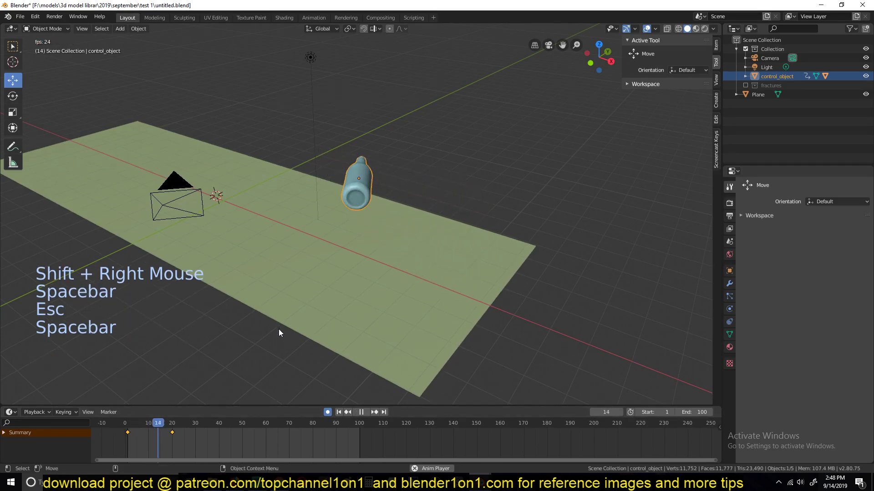
Stop playback, then set all the bottle's keys to Linear interpolation in the Graph Editor
{"action": "key", "text": "Escape"}
{"action": "right_click", "coordinate": [139, 442]}
{"action": "key", "text": "space"}
{"action": "key", "text": "Escape"}
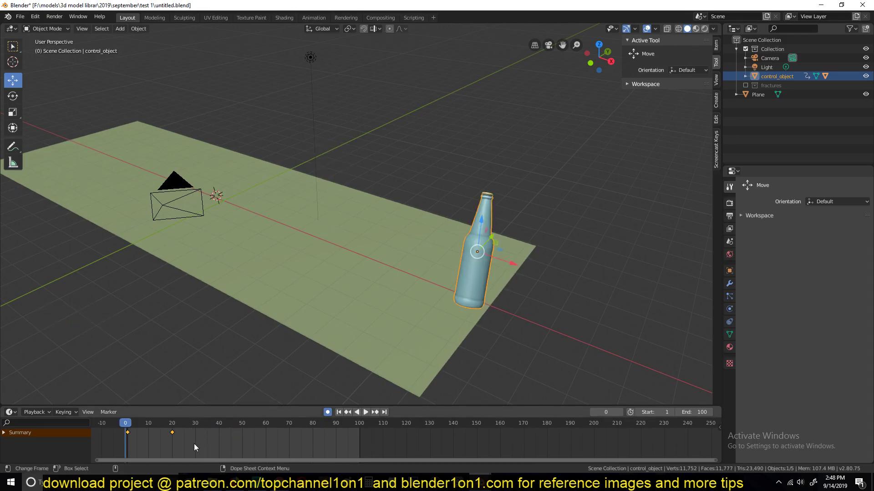
{"action": "key", "text": "ctrl+Tab"}
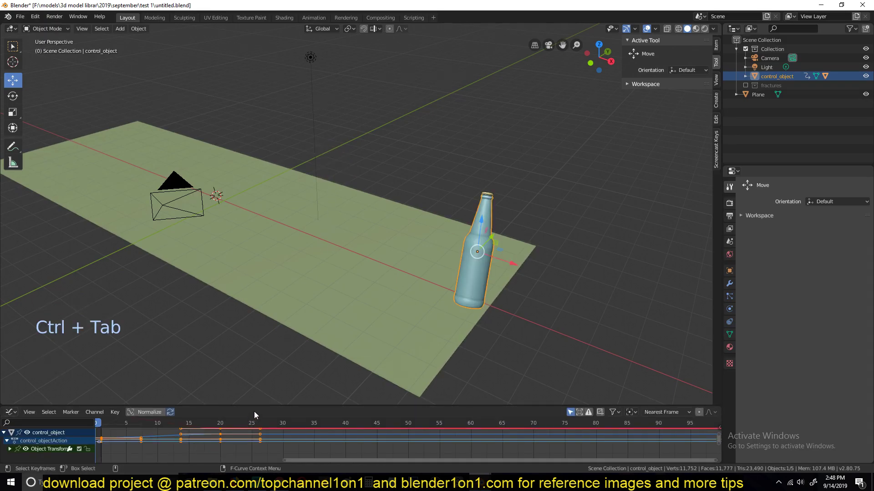
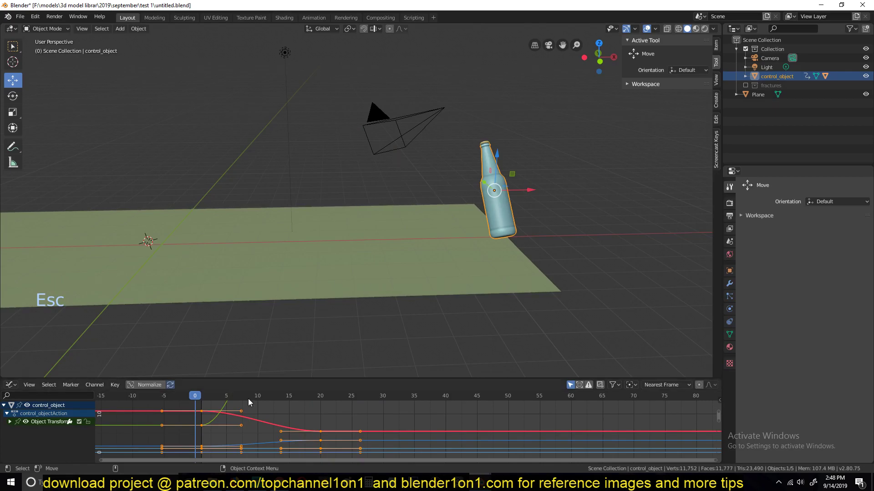
{"action": "key", "text": "v"}
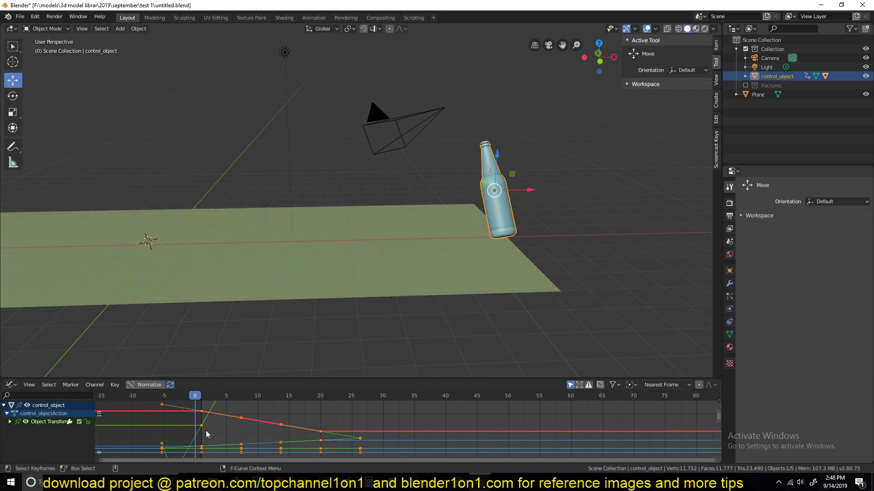
Return to the Dope Sheet and play the tumbling animation a few times
{"action": "key", "text": "ctrl+Tab"}
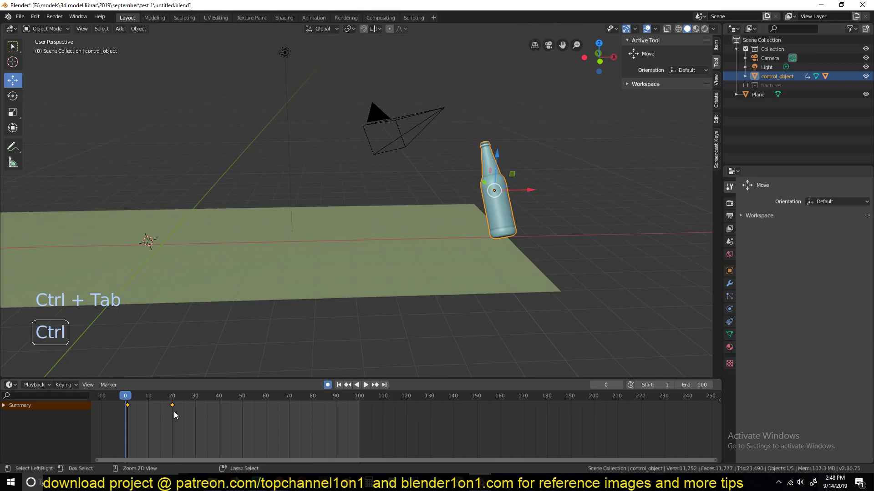
{"action": "key", "text": "ctrl+Tab"}
{"action": "key", "text": "ctrl+Tab"}
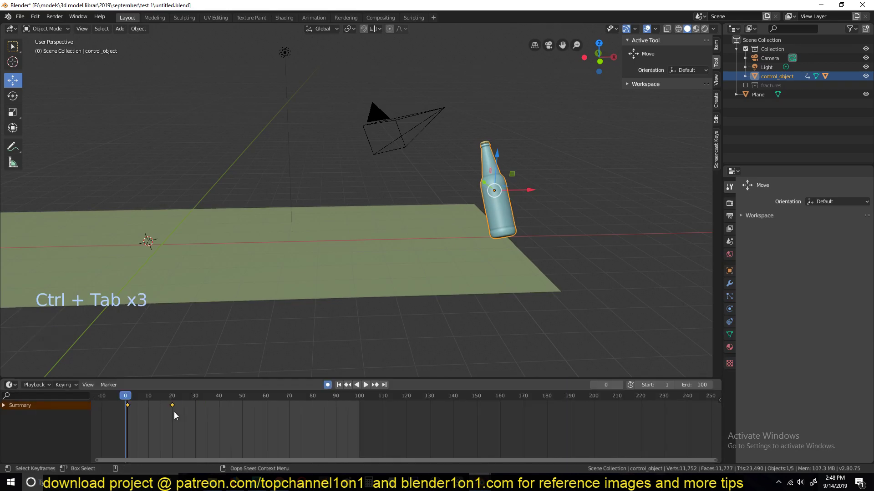
{"action": "key", "text": "ctrl+Tab"}
{"action": "key", "text": "ctrl+Tab"}
{"action": "key", "text": "ctrl+Tab"}
{"action": "key", "text": "ctrl+Tab"}
{"action": "key", "text": "space"}
{"action": "key", "text": "Escape"}
{"action": "key", "text": "space"}
{"action": "key", "text": "Escape"}
{"action": "key", "text": "space"}
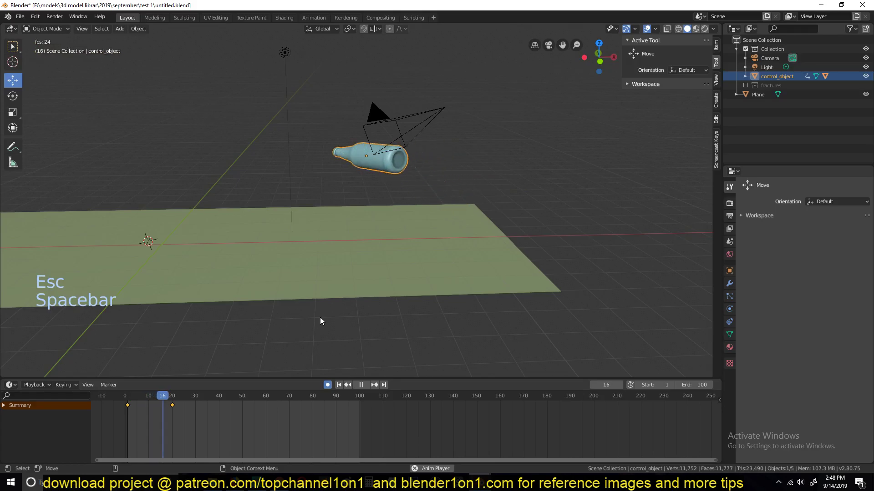
Replay and step through the control bottle's animation
{"action": "key", "text": "Escape"}
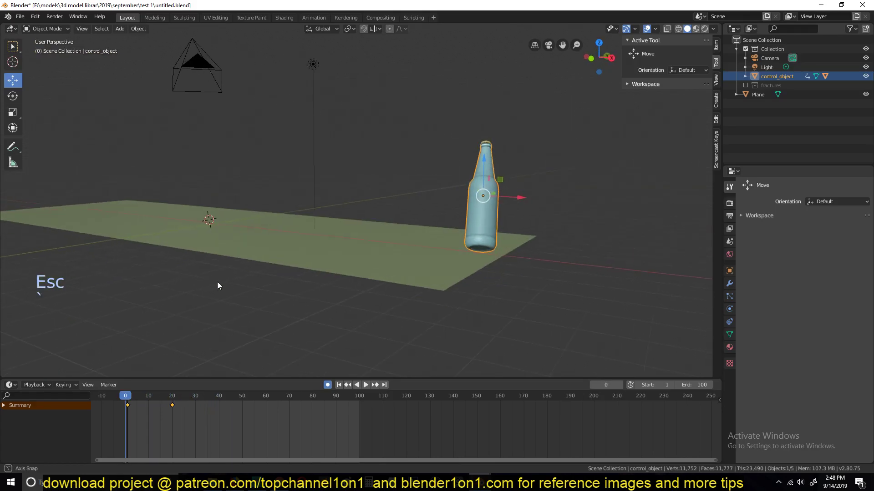
{"action": "key", "text": "space"}
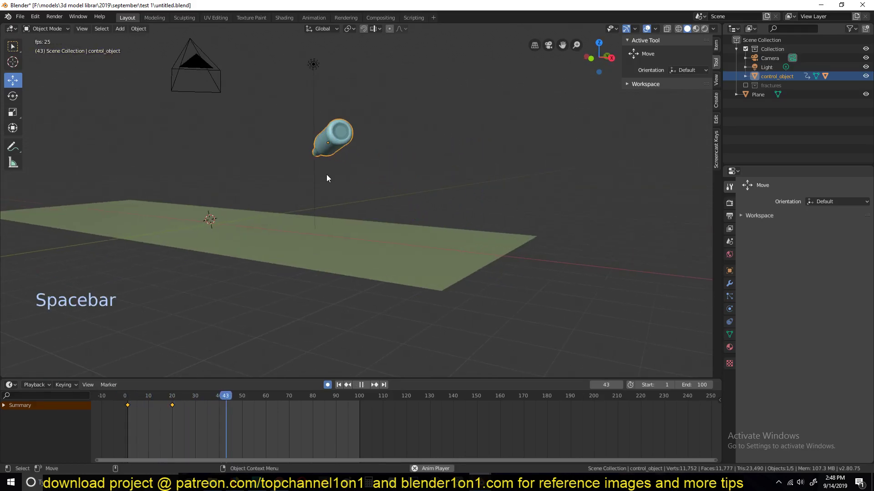
{"action": "key", "text": "`"}
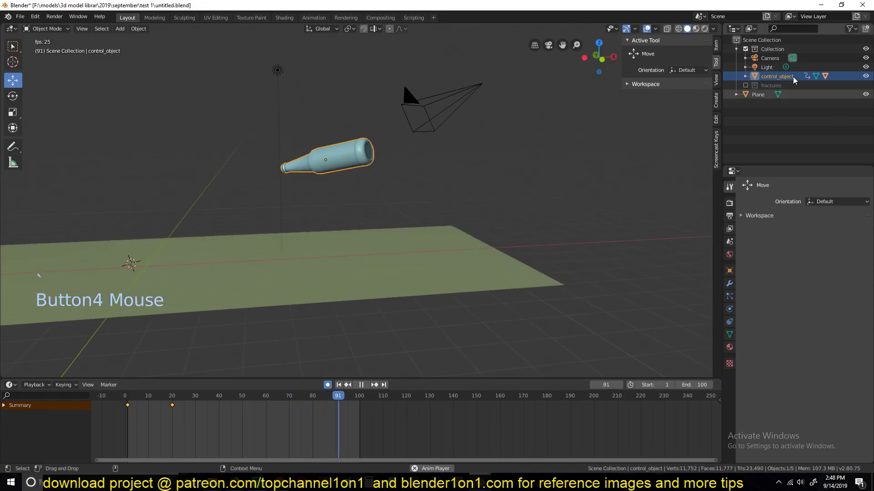
{"action": "key", "text": "space"}
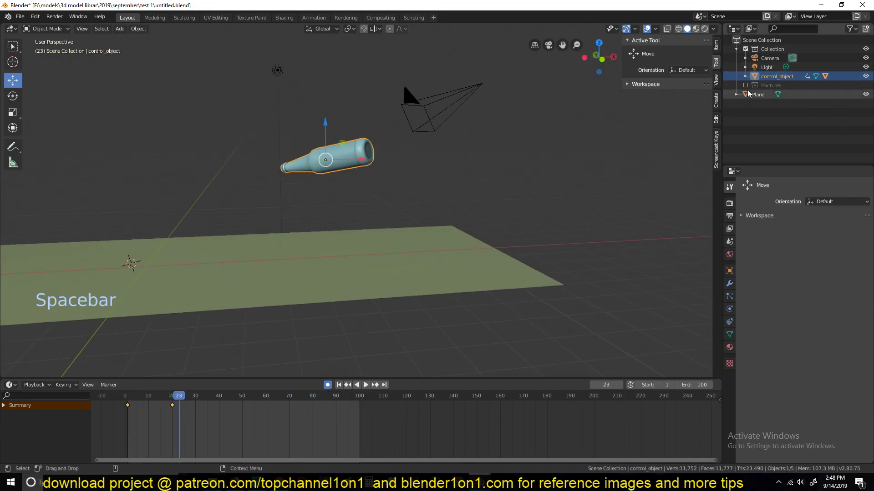
{"action": "key", "text": "space"}
{"action": "key", "text": "space"}
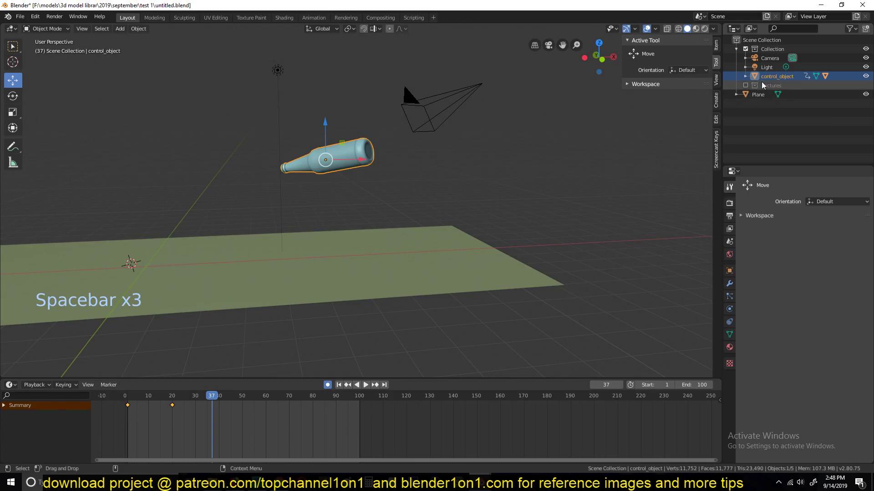
Hide control_object, show and select the fractures collection, and play the pieces following it
{"action": "left_click", "coordinate": [868, 80]}
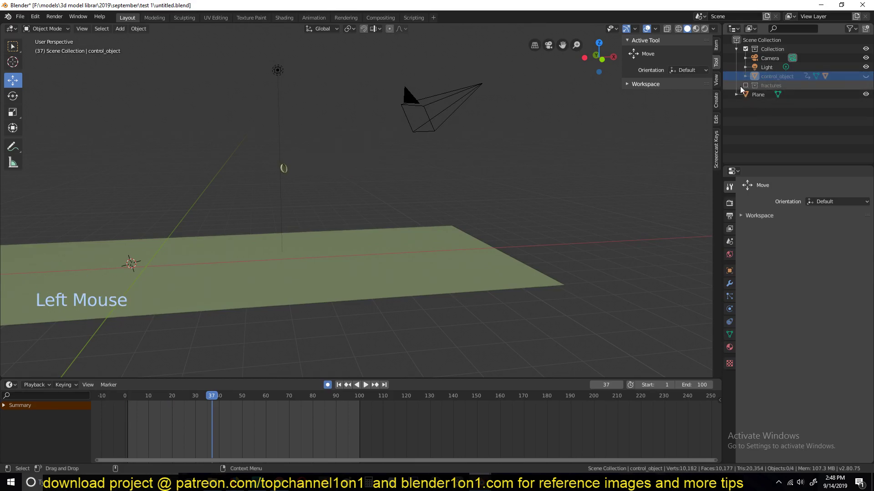
{"action": "left_click", "coordinate": [763, 89]}
{"action": "left_click", "coordinate": [778, 88]}
{"action": "right_click", "coordinate": [120, 421]}
{"action": "key", "text": "space"}
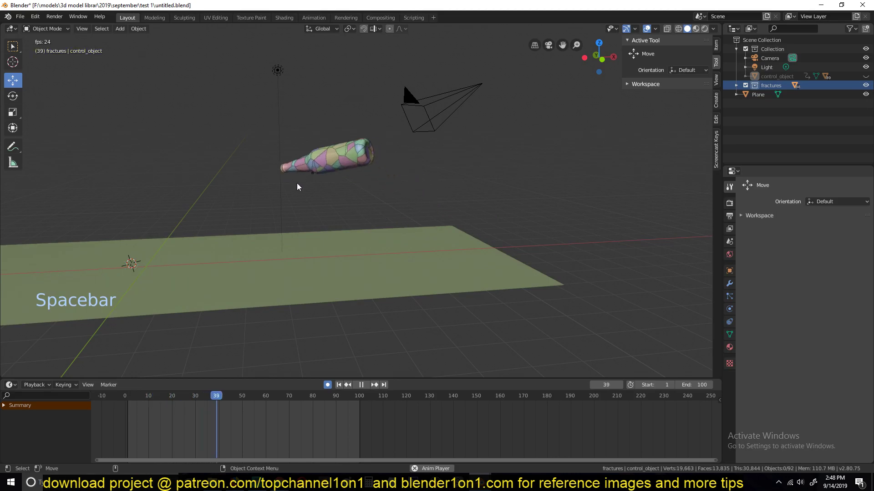
{"action": "key", "text": "Escape"}
{"action": "key", "text": "space"}
{"action": "scroll", "scroll_direction": "up", "scroll_amount": 3}
{"action": "scroll", "scroll_direction": "up", "scroll_amount": 3}
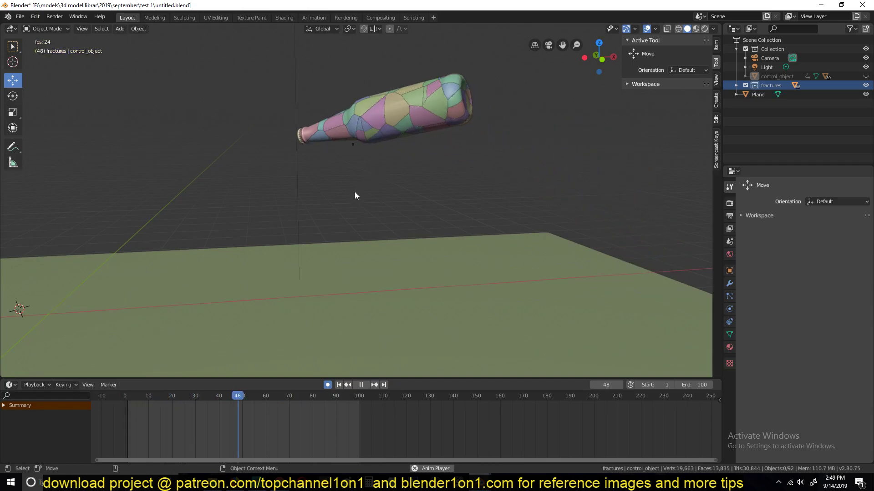
Select all fracture cells via their collection and add active rigid-body physics copied from the active piece
{"action": "key", "text": "Escape"}
{"action": "left_click", "coordinate": [641, 203]}
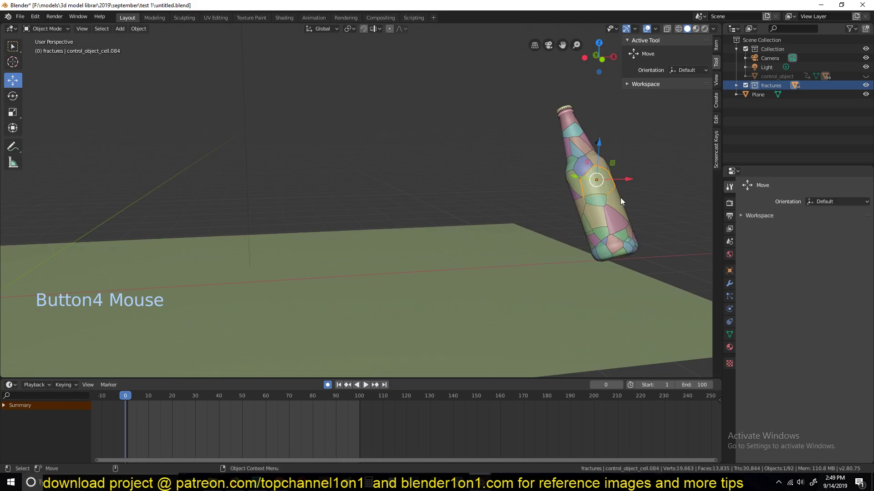
{"action": "key", "text": "shift+g"}
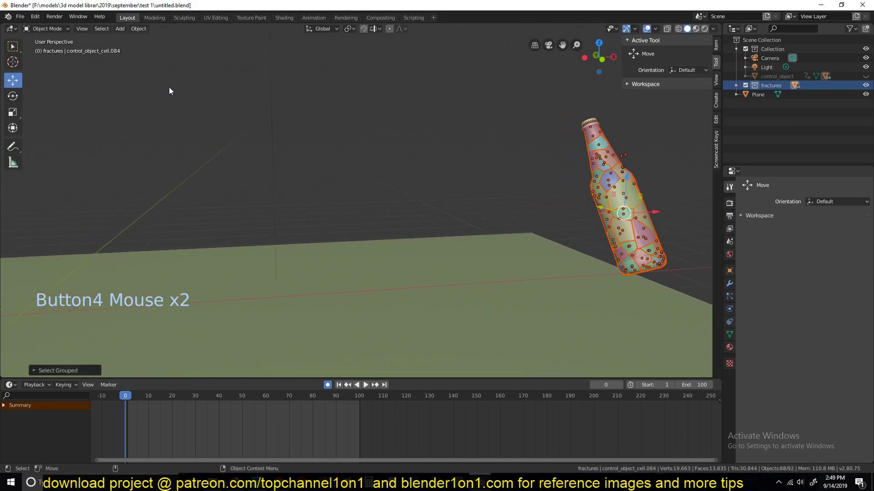
{"action": "left_click", "coordinate": [142, 35]}
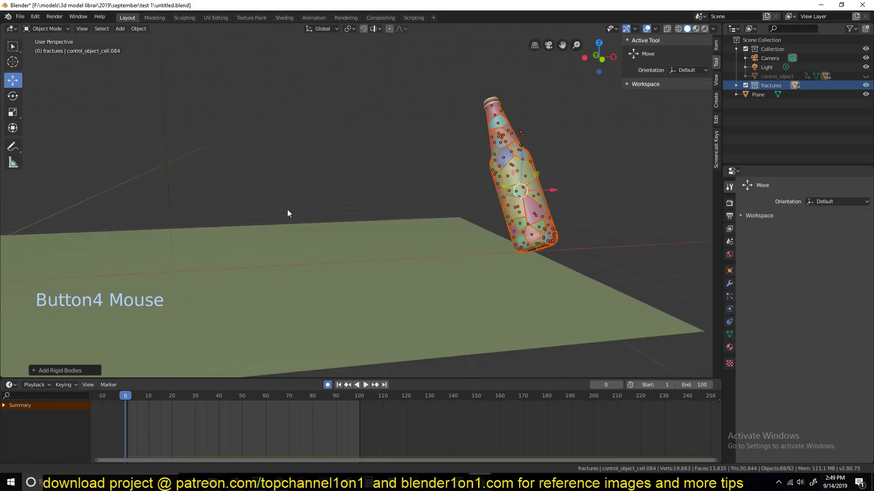
{"action": "left_click", "coordinate": [471, 137]}
{"action": "left_click", "coordinate": [729, 312]}
{"action": "left_click", "coordinate": [498, 208]}
{"action": "left_click", "coordinate": [475, 186]}
{"action": "left_click", "coordinate": [486, 135]}
{"action": "left_click", "coordinate": [459, 112]}
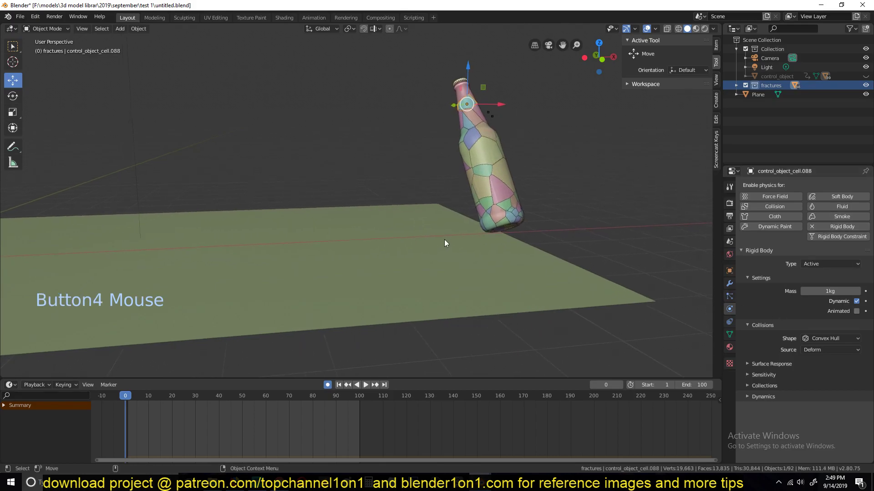
Test playback with the control bottle visible, return to frame 1 and select the ground plane
{"action": "key", "text": "space"}
{"action": "key", "text": "Escape"}
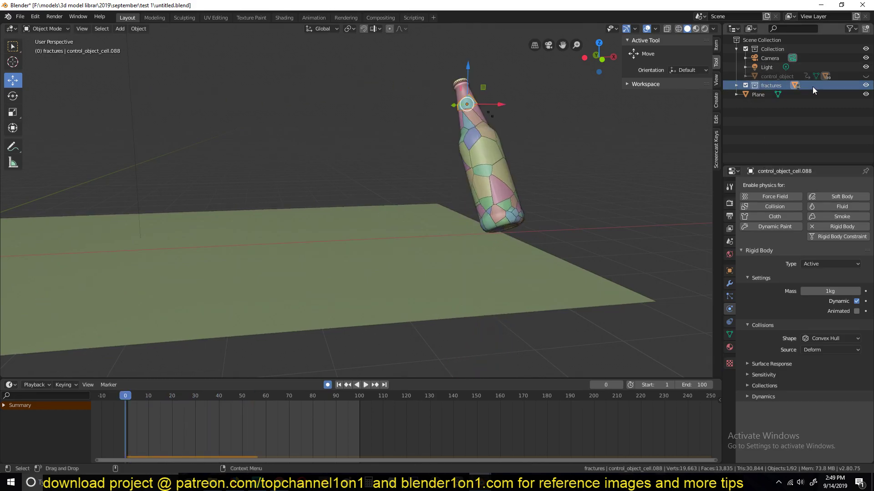
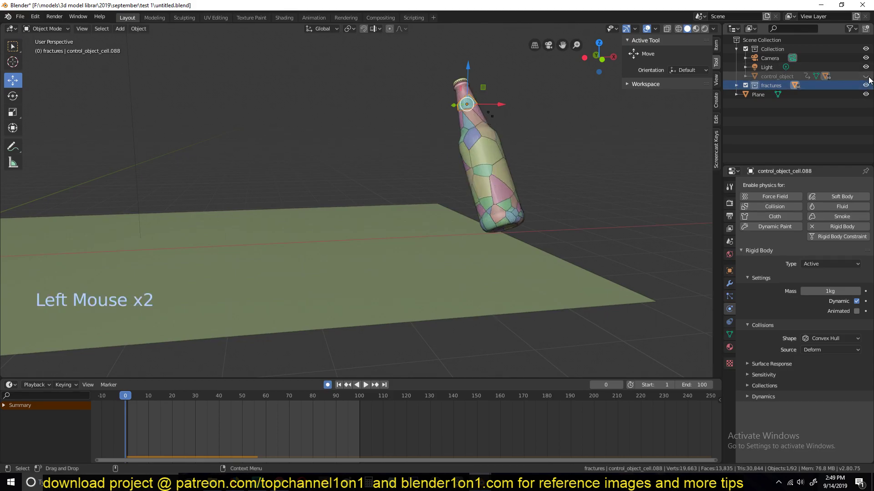
{"action": "key", "text": "space"}
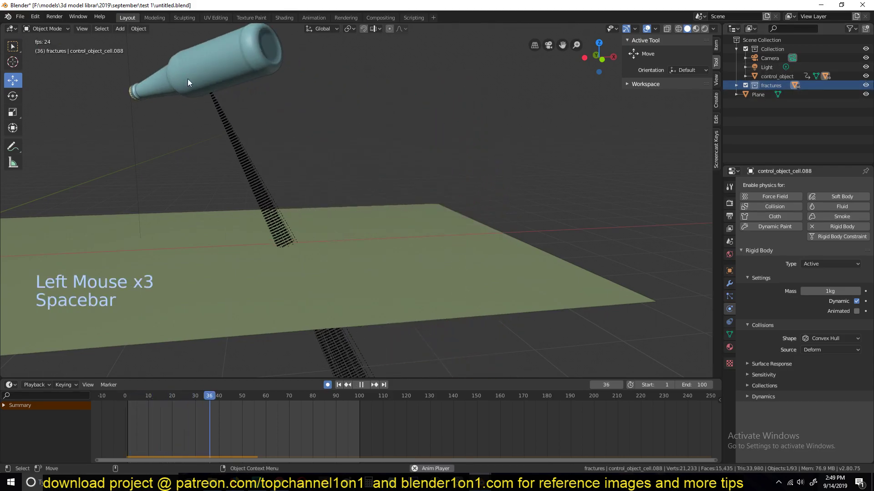
{"action": "key", "text": "Escape"}
{"action": "key", "text": "space"}
{"action": "key", "text": "Escape"}
{"action": "key", "text": "`"}
{"action": "left_click", "coordinate": [347, 269]}
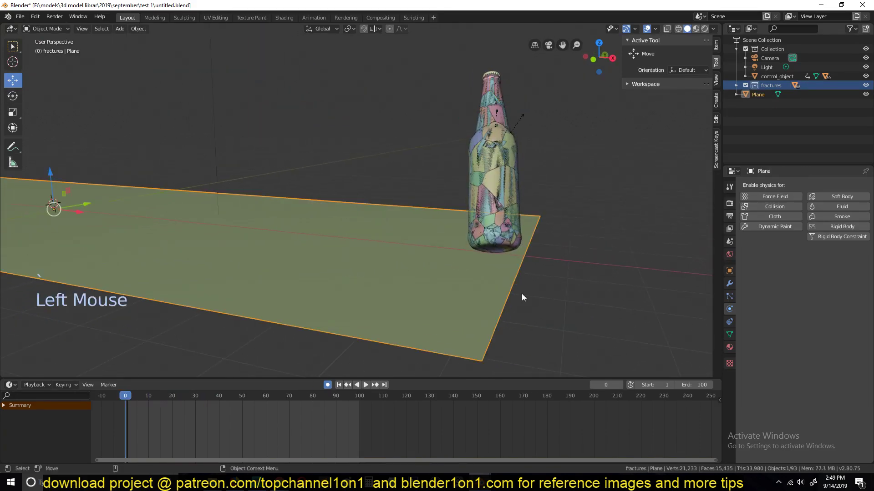
Add rigid body physics to the ground plane and set its type to Passive
{"action": "key", "text": "s"}
{"action": "double_click", "coordinate": [324, 390]}
{"action": "key", "text": "s"}
{"action": "key", "text": "`"}
{"action": "left_click", "coordinate": [506, 277]}
{"action": "left_click", "coordinate": [833, 233]}
{"action": "left_click", "coordinate": [830, 267]}
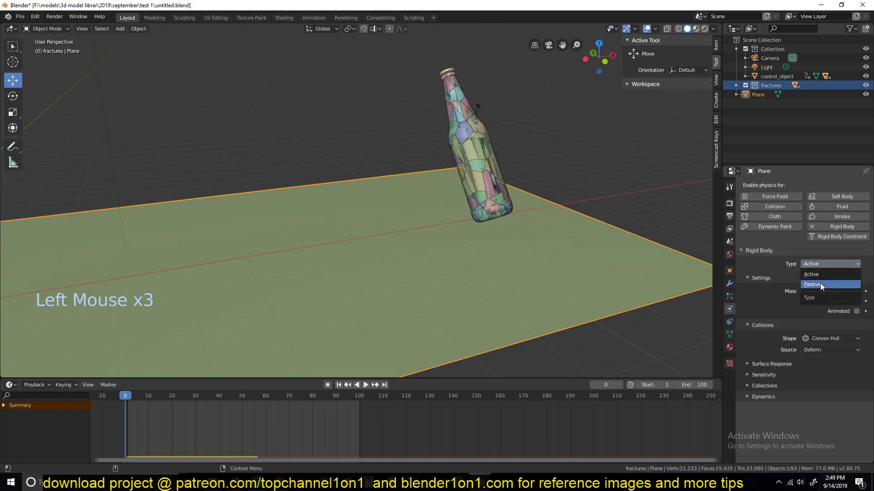
{"action": "key", "text": "`"}
{"action": "key", "text": "`"}
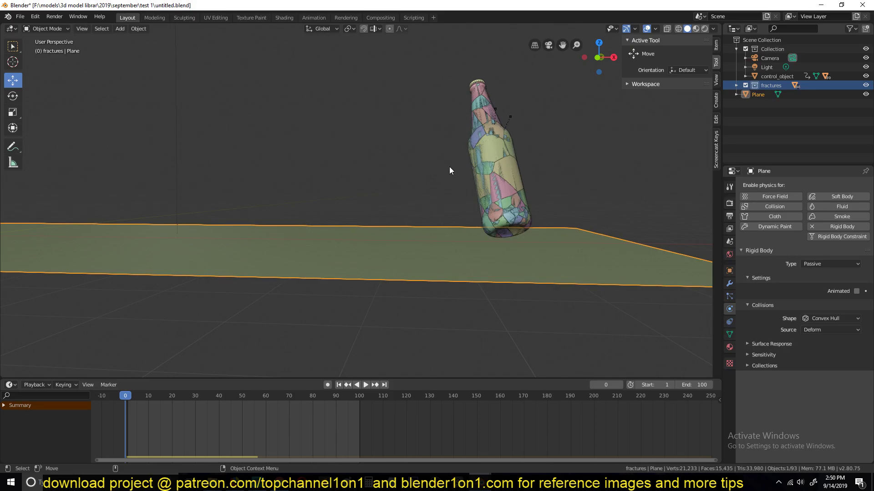
{"action": "key", "text": "space"}
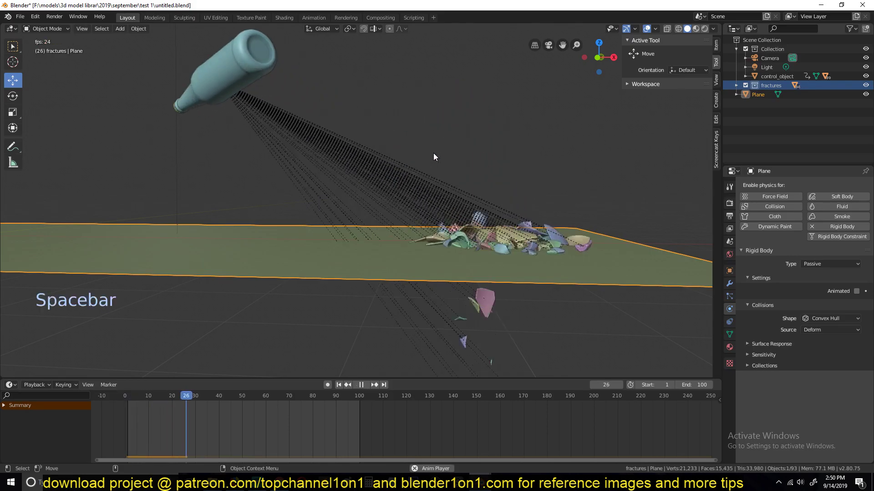
{"action": "key", "text": "Escape"}
{"action": "key", "text": "`"}
{"action": "key", "text": "space"}
{"action": "key", "text": "Escape"}
{"action": "key", "text": "`"}
{"action": "key", "text": "space"}
{"action": "key", "text": "Escape"}
{"action": "key", "text": "space"}
{"action": "key", "text": "Escape"}
{"action": "key", "text": "`"}
{"action": "key", "text": "space"}
{"action": "key", "text": "Escape"}
{"action": "key", "text": "`"}
{"action": "scroll", "scroll_direction": "down", "scroll_amount": 3}
{"action": "key", "text": "space"}
{"action": "key", "text": "space"}
{"action": "left_click", "coordinate": [373, 169]}
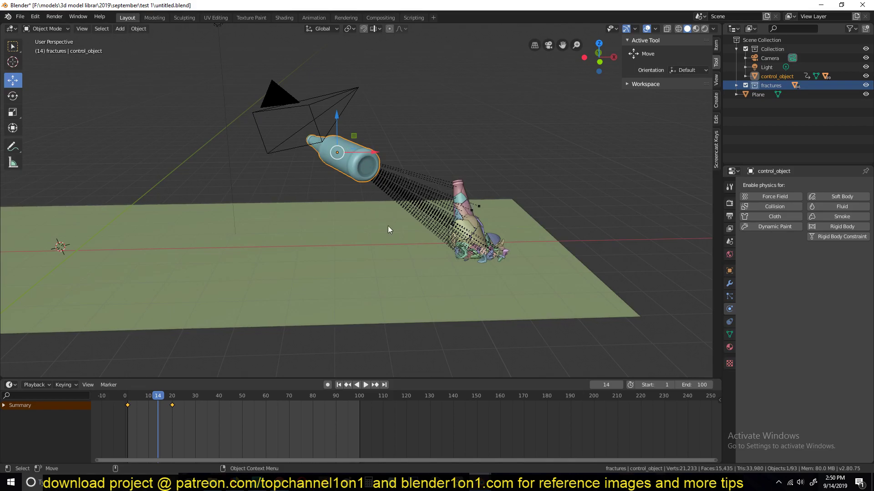
{"action": "key", "text": "space"}
{"action": "key", "text": "Escape"}
Enable Animated on one piece's rigid body and copy it to all selected fracture pieces
{"action": "right_click", "coordinate": [135, 420]}
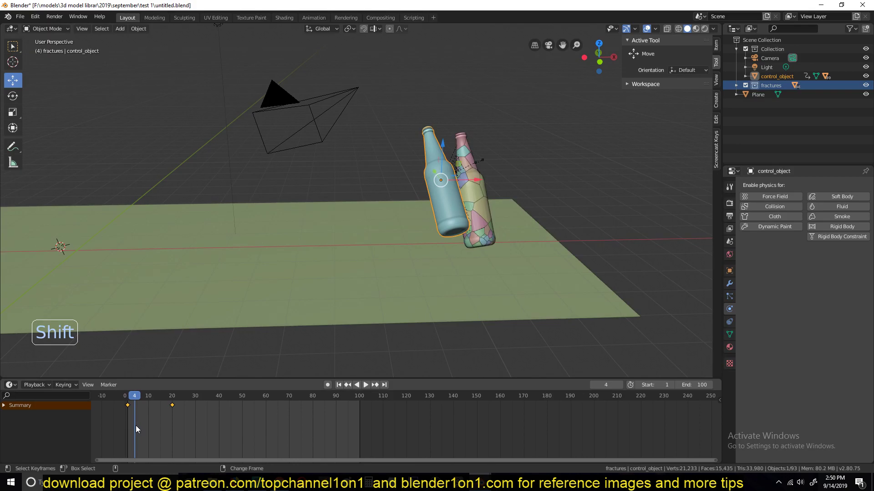
{"action": "left_click", "coordinate": [476, 198]}
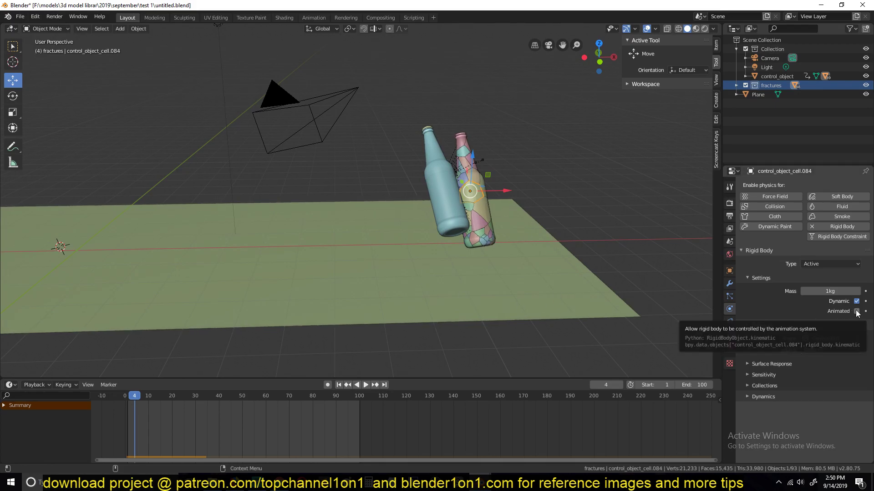
{"action": "right_click", "coordinate": [125, 425]}
{"action": "left_click", "coordinate": [857, 315]}
Play and scrub the timeline to check the pieces crumbling around frames 12–19
{"action": "key", "text": "space"}
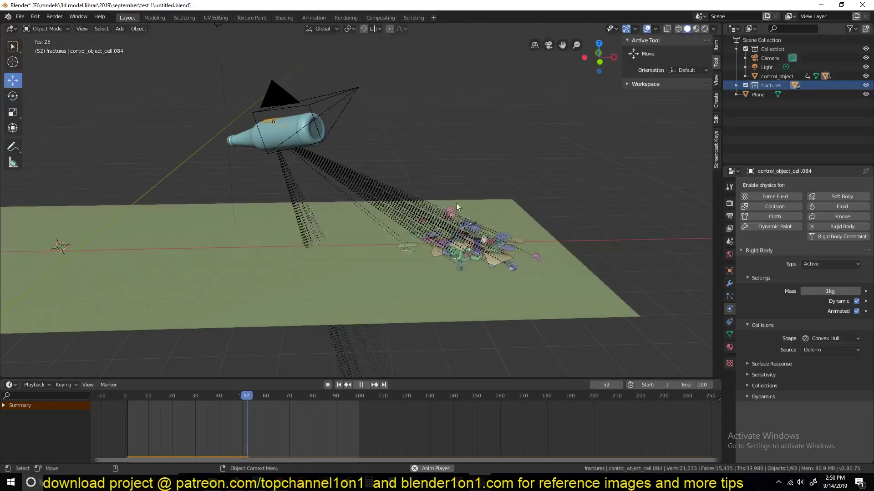
{"action": "key", "text": "space"}
{"action": "key", "text": "space"}
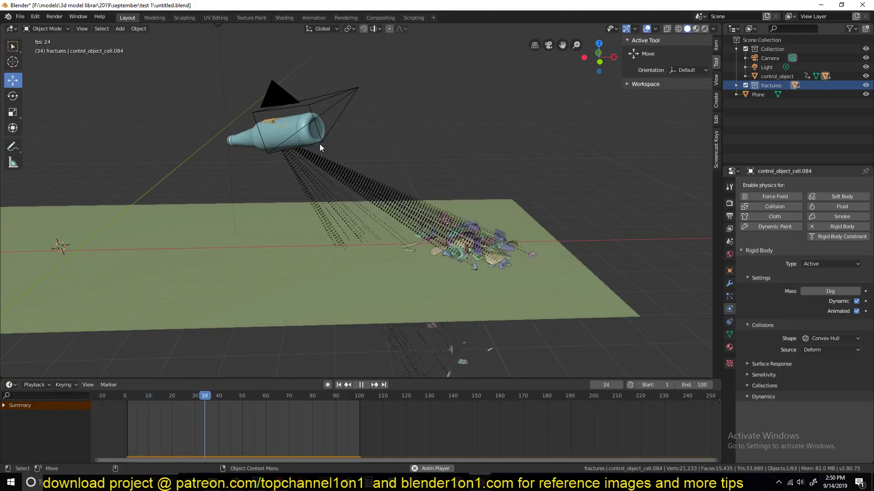
{"action": "key", "text": "Escape"}
{"action": "right_click", "coordinate": [132, 426]}
{"action": "scroll", "scroll_direction": "up", "scroll_amount": 3}
{"action": "key", "text": "space"}
{"action": "key", "text": "Escape"}
{"action": "key", "text": "space"}
{"action": "key", "text": "space"}
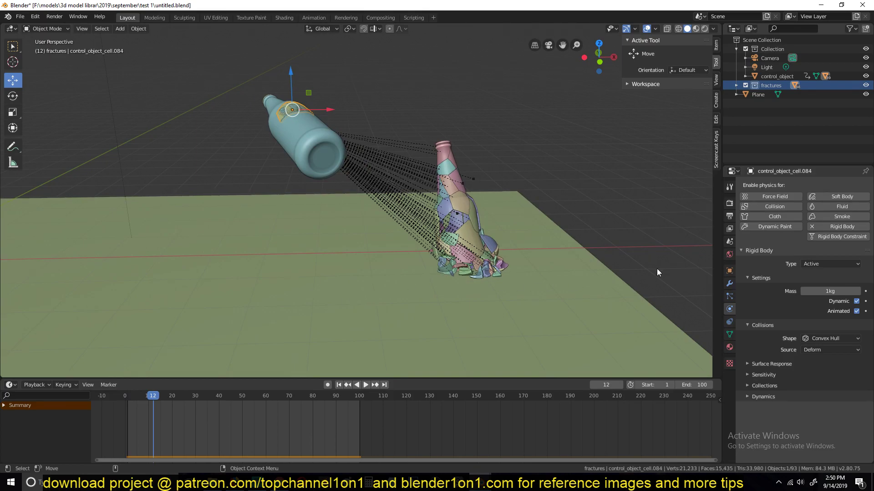
{"action": "key", "text": "space"}
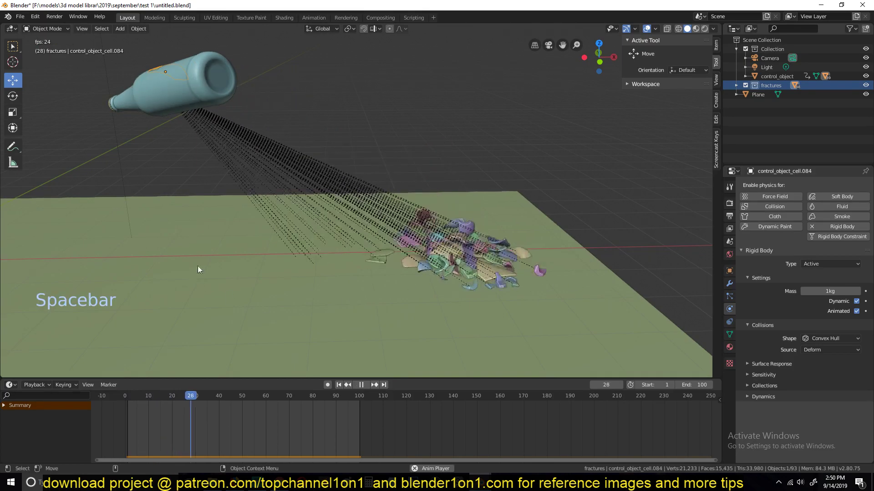
{"action": "key", "text": "Escape"}
{"action": "key", "text": "space"}
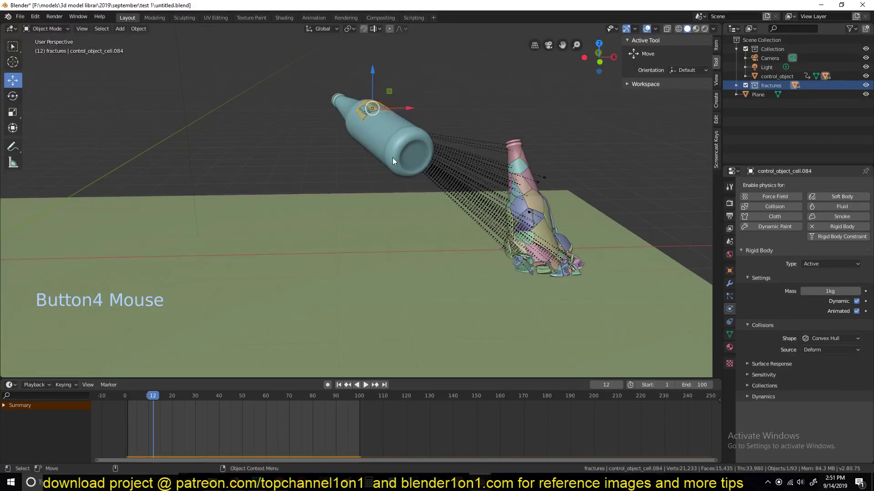
{"action": "right_click", "coordinate": [159, 441]}
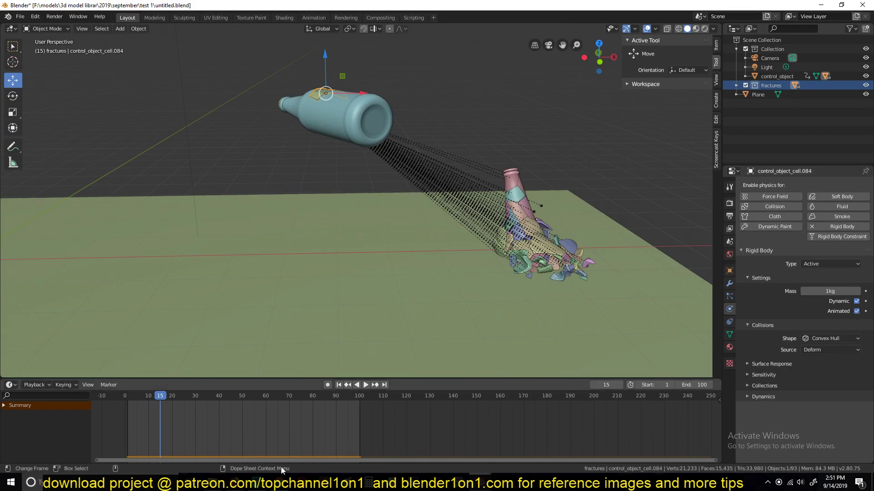
{"action": "right_click", "coordinate": [150, 436]}
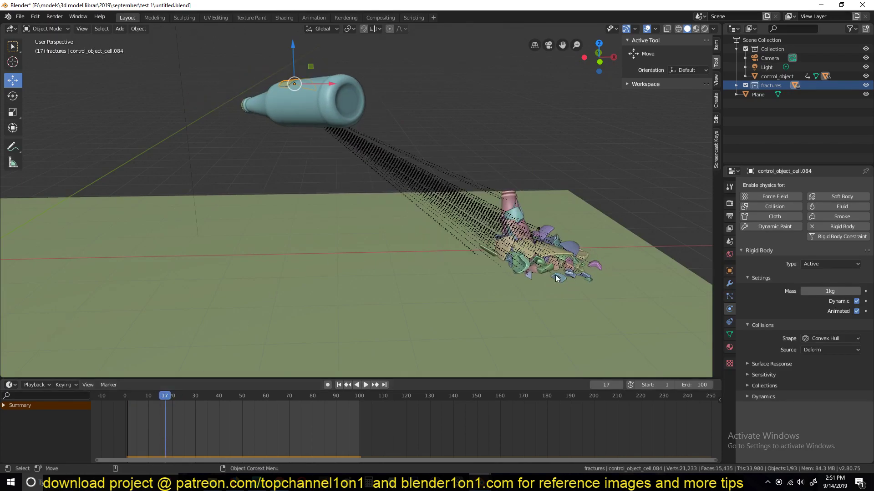
Keyframe the Animated toggle on at frame 17 and off at frame 18
{"action": "left_click", "coordinate": [867, 314]}
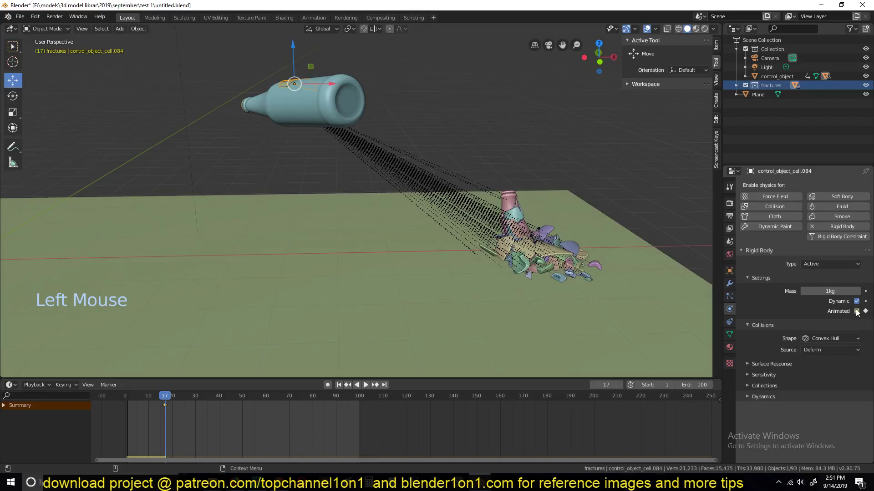
{"action": "key", "text": "Right"}
{"action": "left_click", "coordinate": [861, 314]}
{"action": "left_click", "coordinate": [868, 315]}
{"action": "right_click", "coordinate": [126, 428]}
Replay to check the bottle stays whole at frame 0 and scatters across the floor by frame 49
{"action": "key", "text": "space"}
{"action": "key", "text": "Escape"}
{"action": "scroll", "scroll_direction": "down", "scroll_amount": 3}
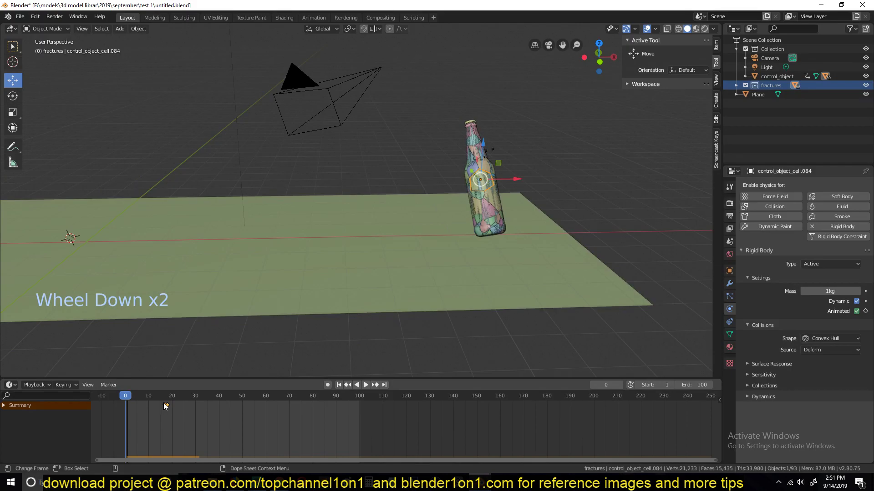
{"action": "right_click", "coordinate": [166, 407]}
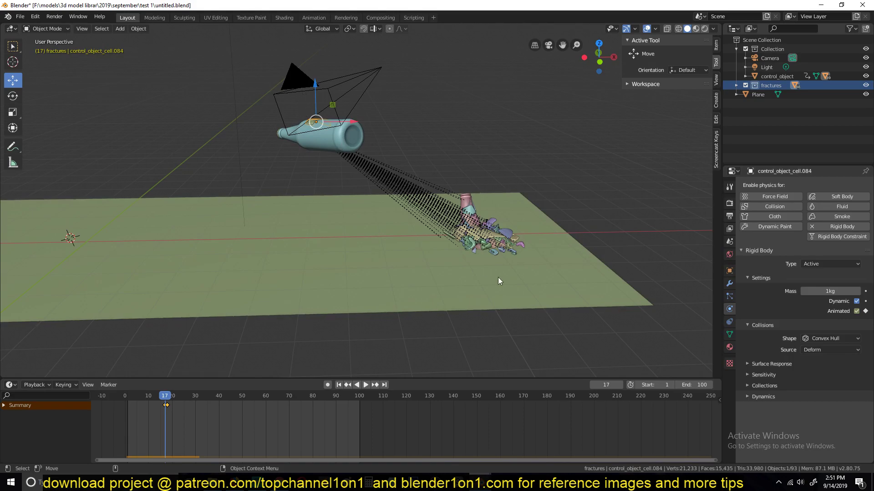
{"action": "key", "text": "Right"}
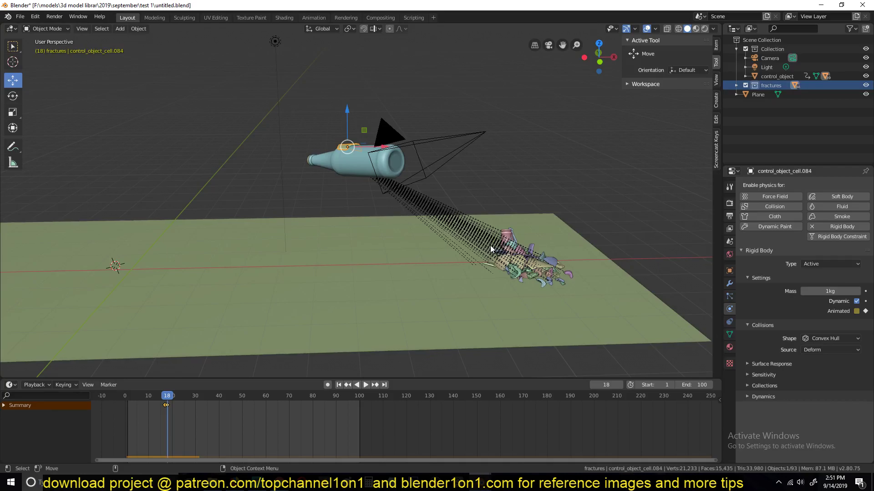
{"action": "left_click", "coordinate": [345, 177]}
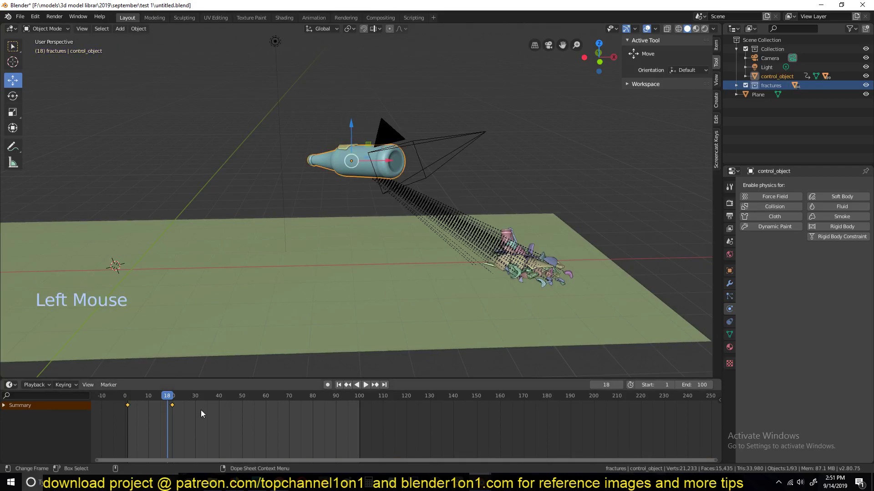
{"action": "right_click", "coordinate": [112, 420]}
{"action": "key", "text": "space"}
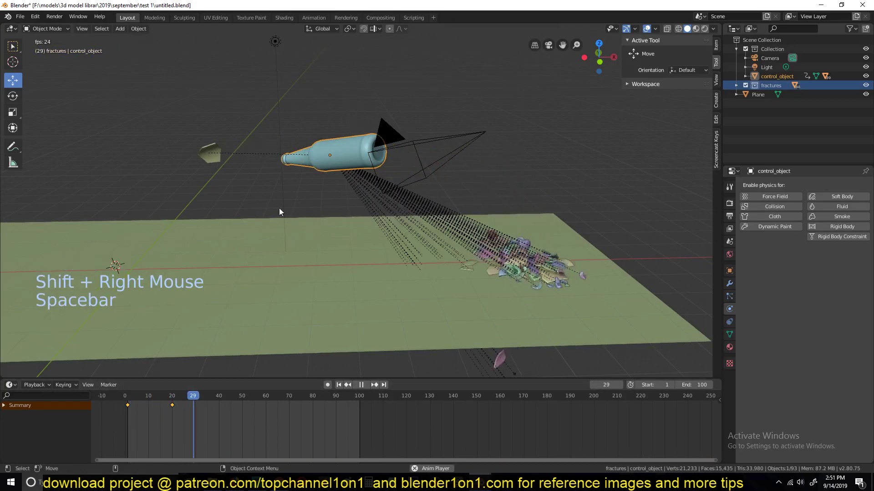
{"action": "key", "text": "Escape"}
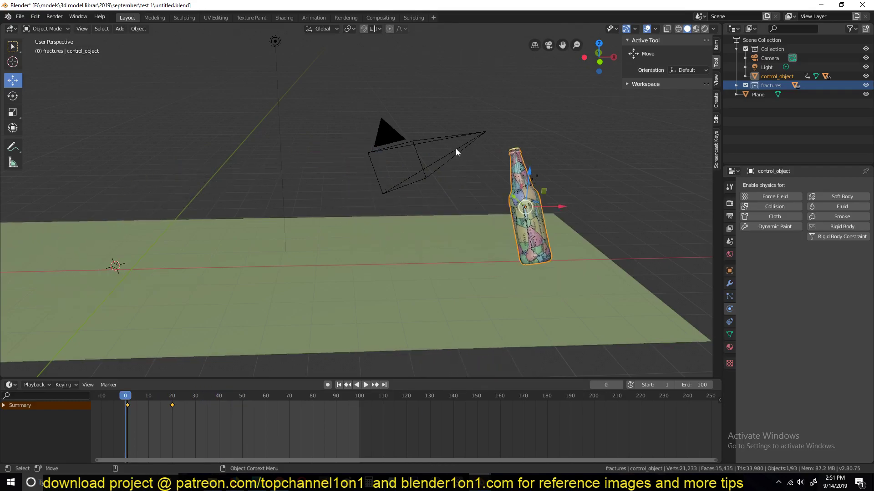
{"action": "key", "text": "space"}
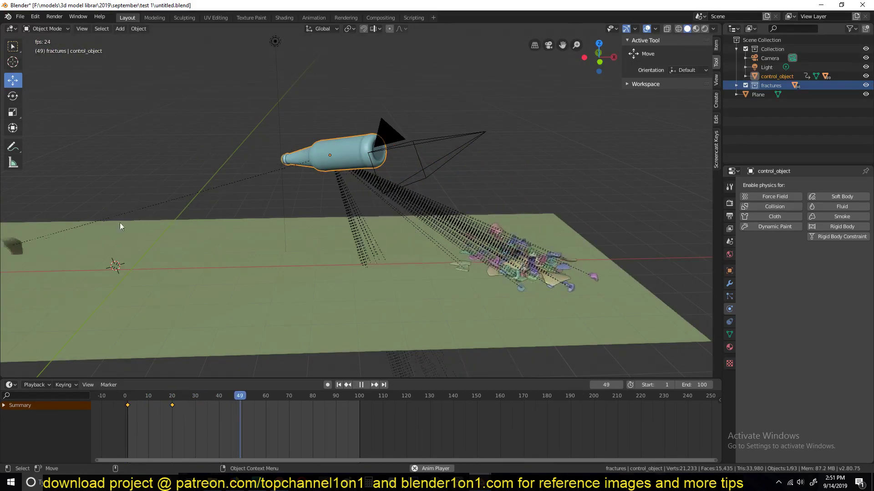
Inspect the control bottle and a fracture piece's keyframed Animated toggle
{"action": "key", "text": "Escape"}
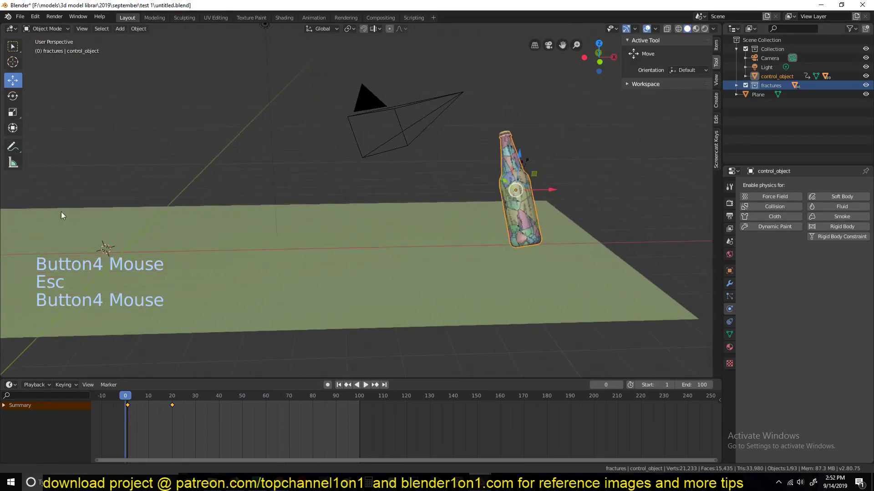
{"action": "right_click", "coordinate": [138, 421]}
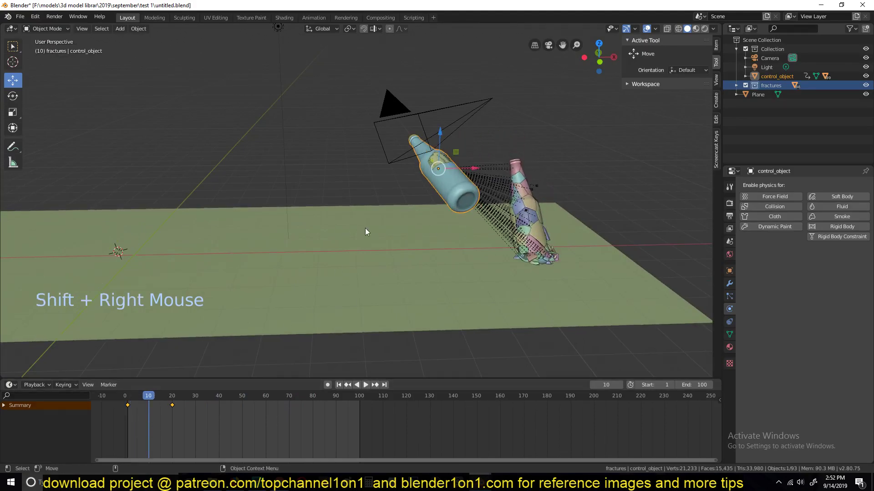
{"action": "left_click", "coordinate": [539, 212]}
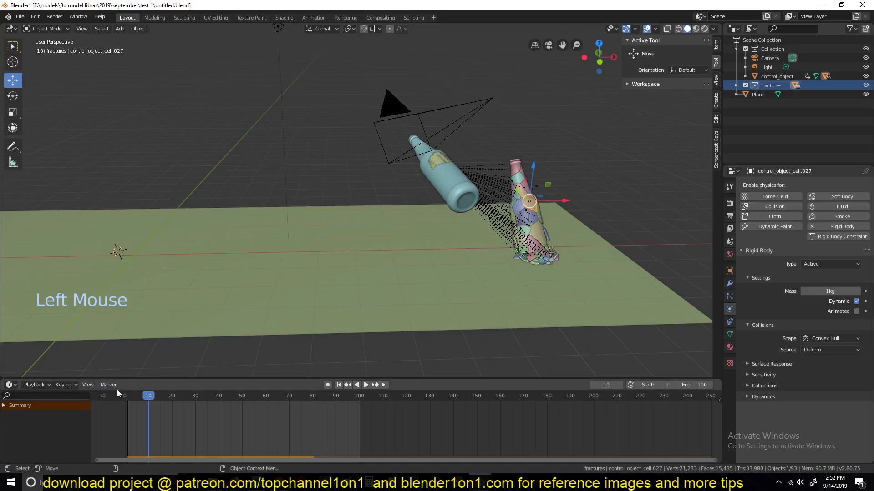
{"action": "right_click", "coordinate": [136, 423]}
{"action": "scroll", "scroll_direction": "up", "scroll_amount": 3}
{"action": "left_click", "coordinate": [255, 134]}
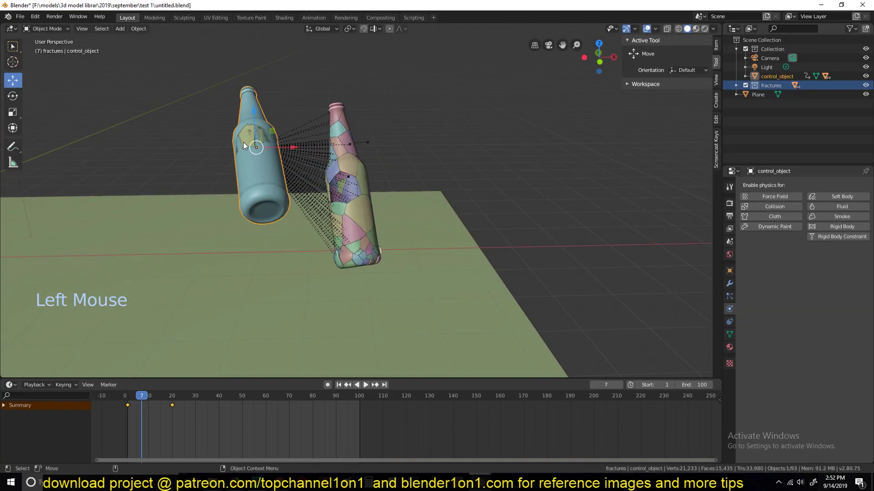
{"action": "left_click", "coordinate": [245, 145]}
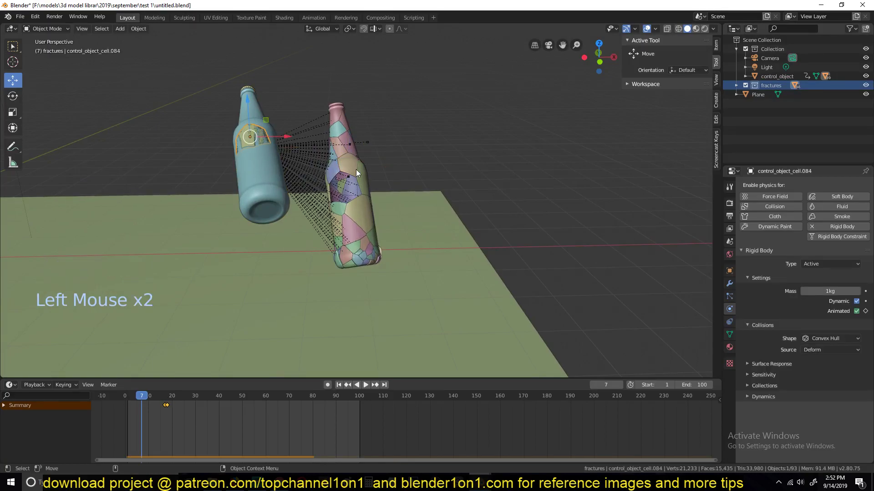
Hide control_object and the plane so only the fracture pieces remain
{"action": "left_click", "coordinate": [396, 236]}
{"action": "key", "text": "h"}
{"action": "left_click", "coordinate": [278, 202]}
{"action": "key", "text": "h"}
{"action": "left_click", "coordinate": [278, 202]}
{"action": "key", "text": "h"}
{"action": "left_click", "coordinate": [237, 115]}
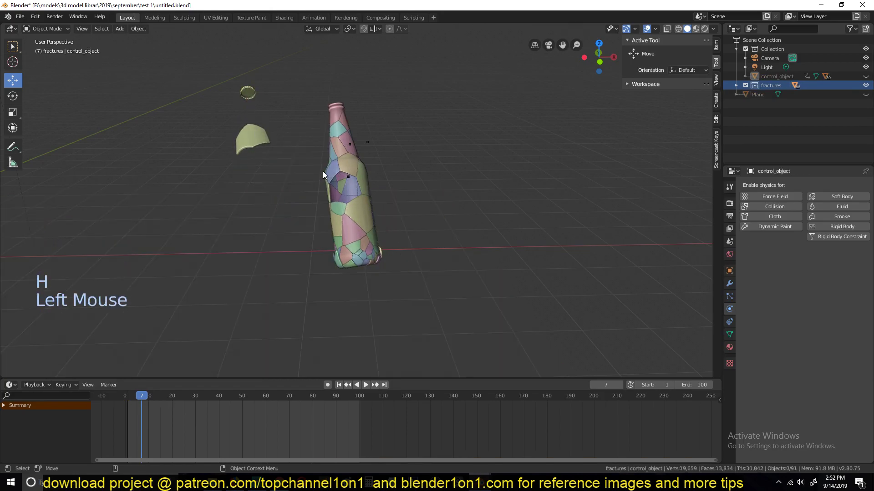
{"action": "left_click", "coordinate": [362, 174]}
Select the whole fractures collection and link the Animated animation data to every piece with Ctrl+L
{"action": "key", "text": "shift+g"}
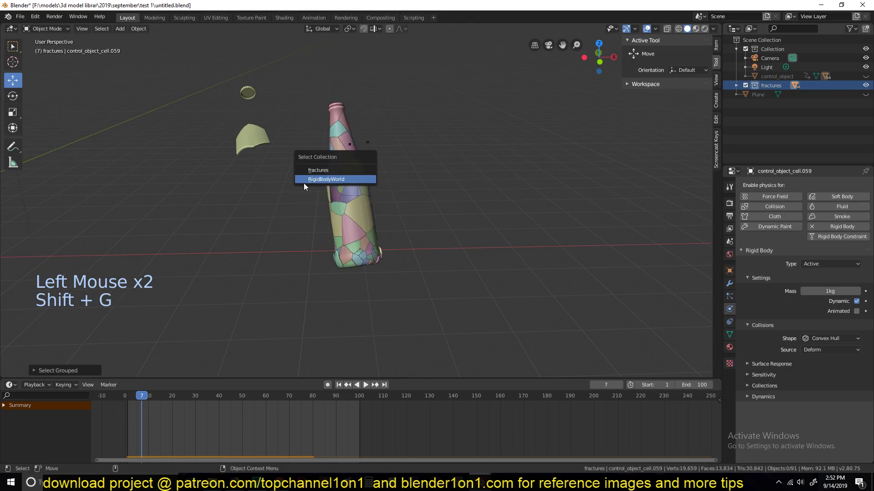
{"action": "left_click", "coordinate": [264, 147]}
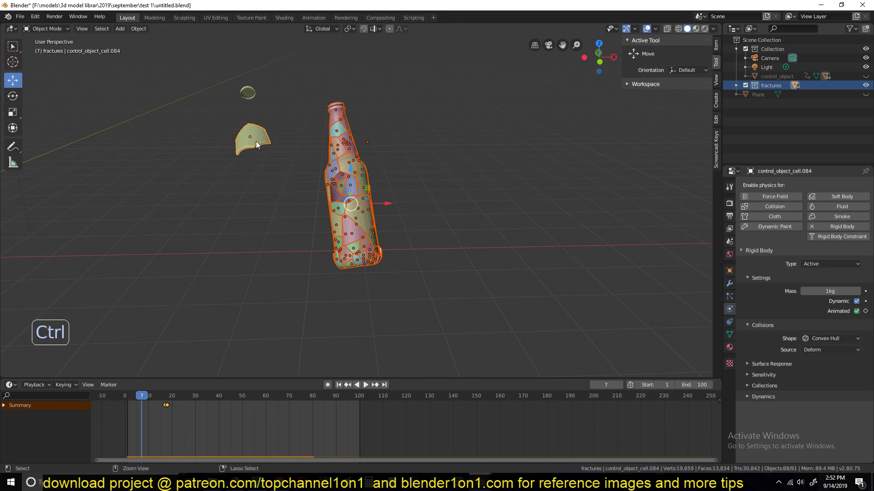
{"action": "key", "text": "ctrl+l"}
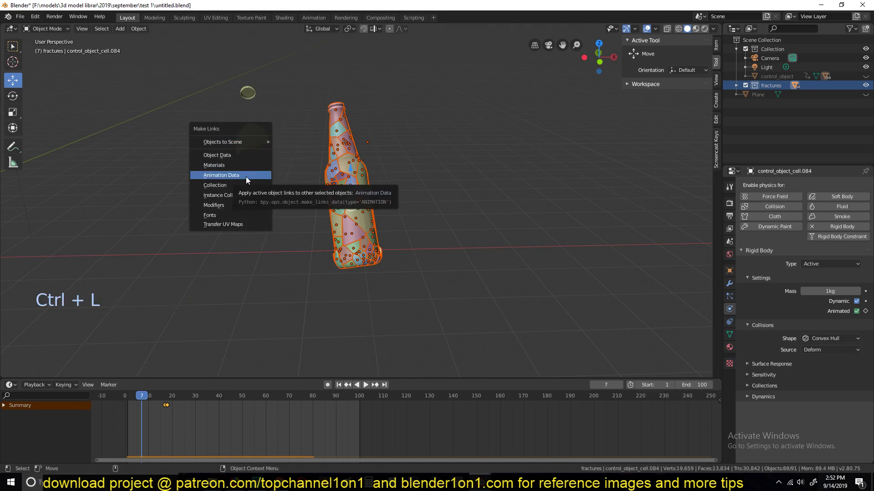
{"action": "left_click", "coordinate": [249, 180]}
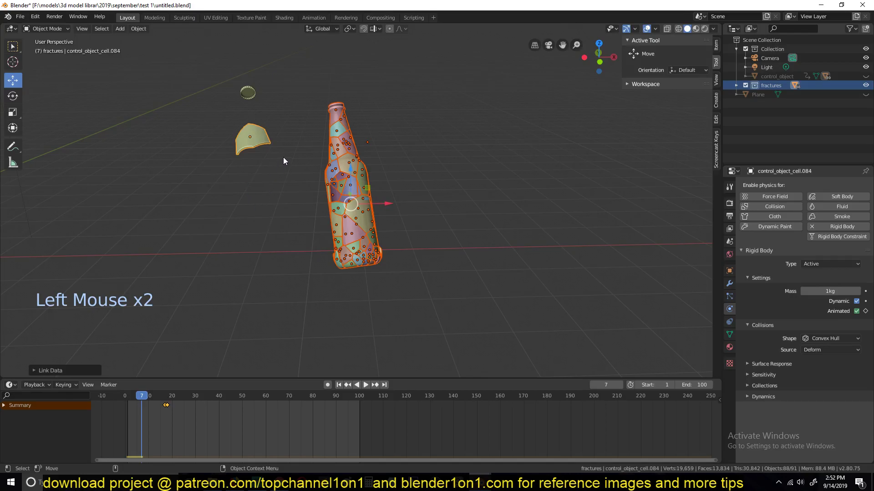
{"action": "left_click", "coordinate": [357, 235]}
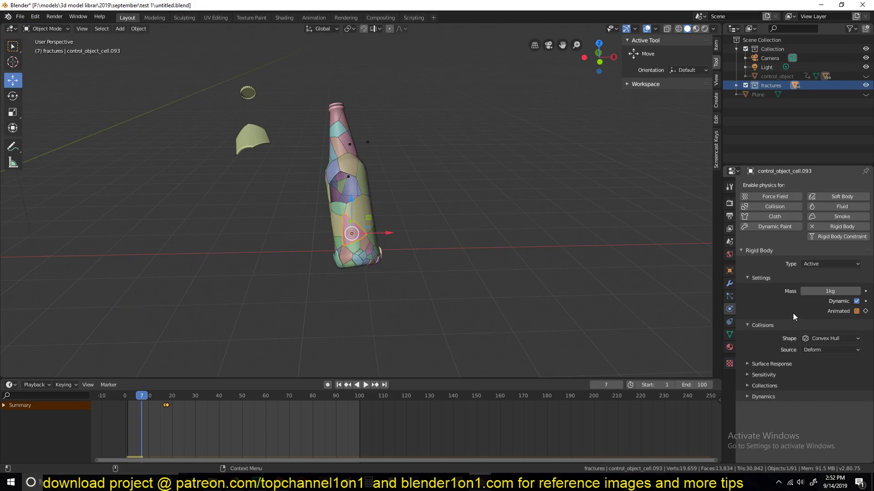
{"action": "key", "text": "space"}
{"action": "scroll", "scroll_direction": "down", "scroll_amount": 3}
{"action": "key", "text": "Escape"}
{"action": "right_click", "coordinate": [108, 427]}
{"action": "right_click", "coordinate": [125, 431]}
{"action": "key", "text": "space"}
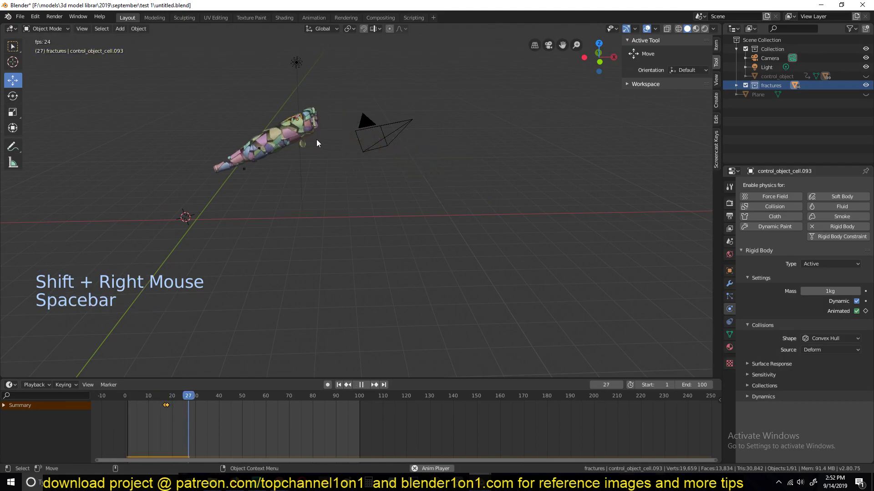
{"action": "key", "text": "alt+Escape"}
{"action": "key", "text": "alt+h"}
{"action": "key", "text": "alt+a"}
{"action": "key", "text": "space"}
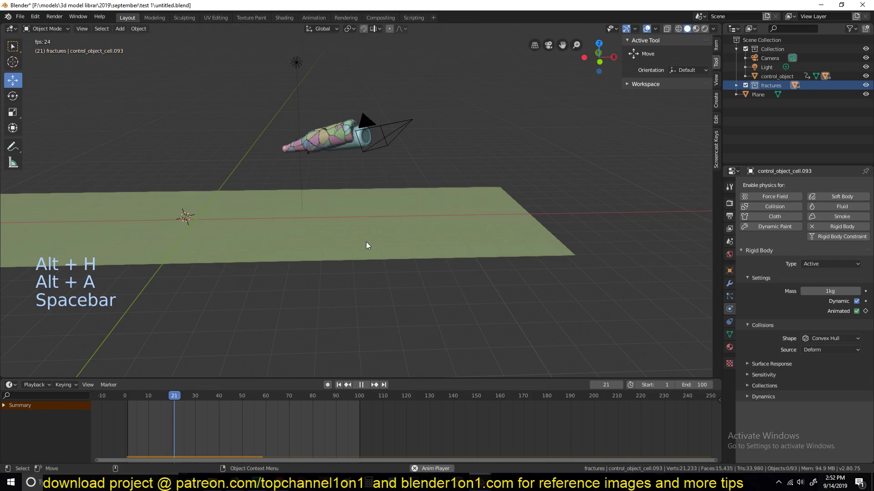
{"action": "key", "text": "Escape"}
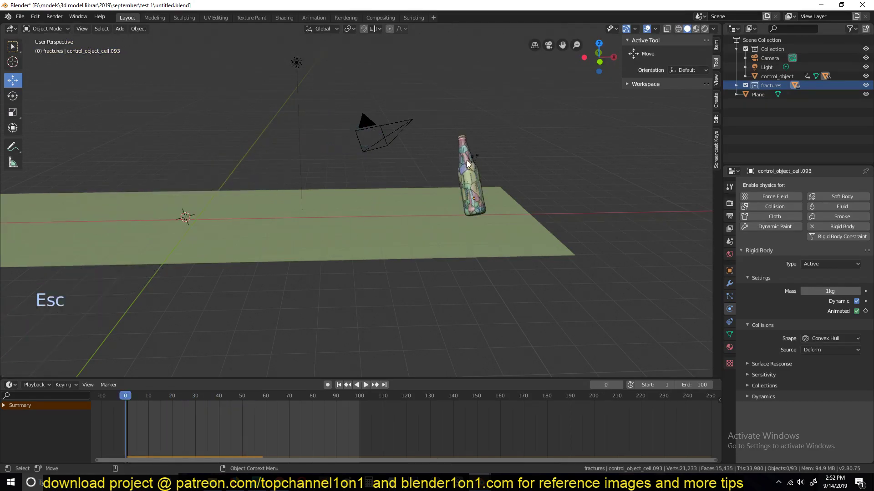
{"action": "key", "text": "space"}
{"action": "key", "text": "space"}
{"action": "key", "text": "space"}
{"action": "key", "text": "Escape"}
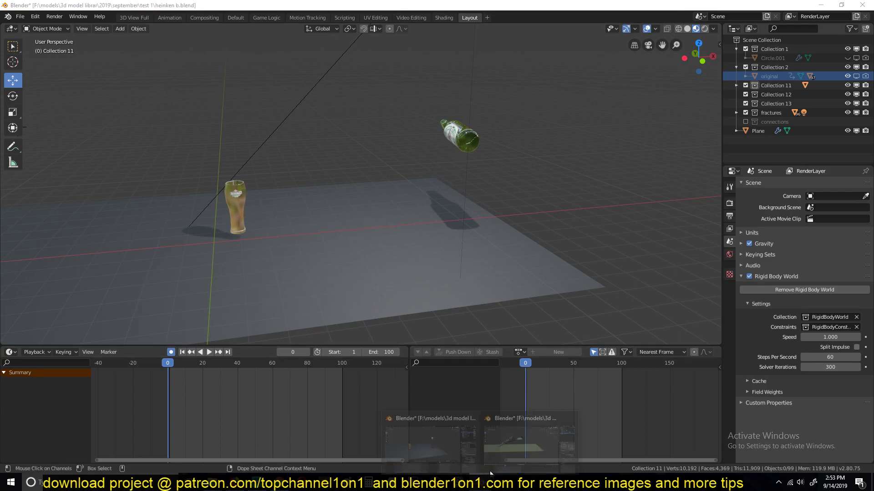
{"action": "right_click", "coordinate": [156, 421]}
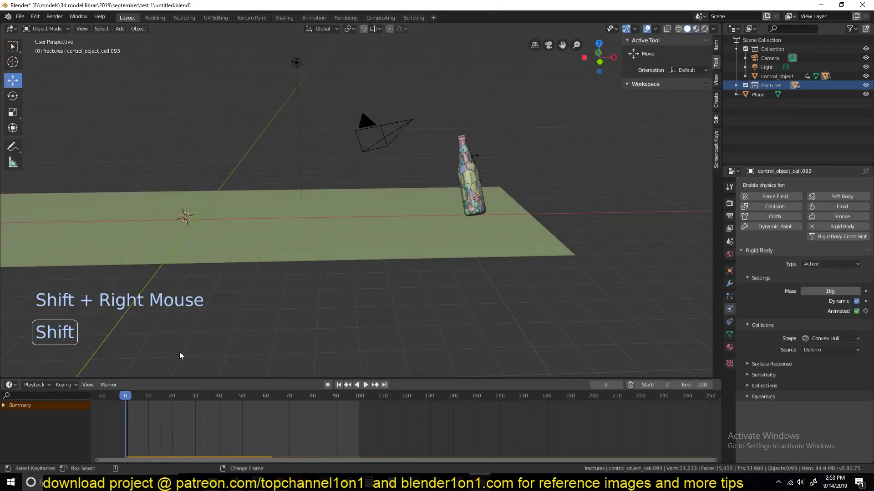
{"action": "key", "text": "space"}
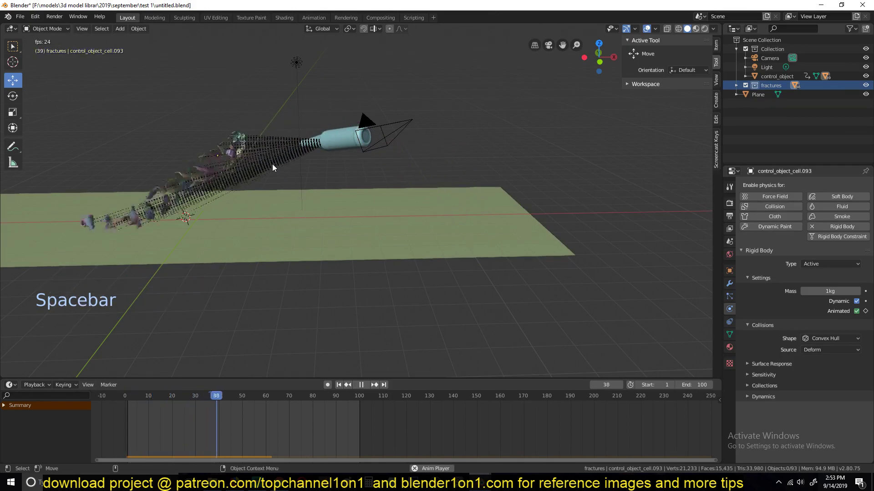
{"action": "key", "text": "Escape"}
{"action": "right_click", "coordinate": [159, 423]}
{"action": "left_click", "coordinate": [353, 152]}
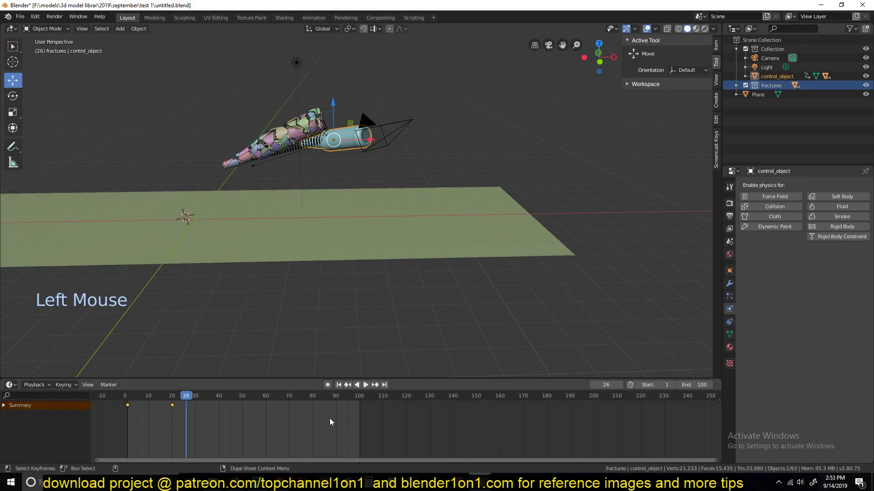
At frame 20 trackball-rotate the control bottle to a tilted orientation and keyframe the rotation
{"action": "key", "text": "Down"}
{"action": "key", "text": "r"}
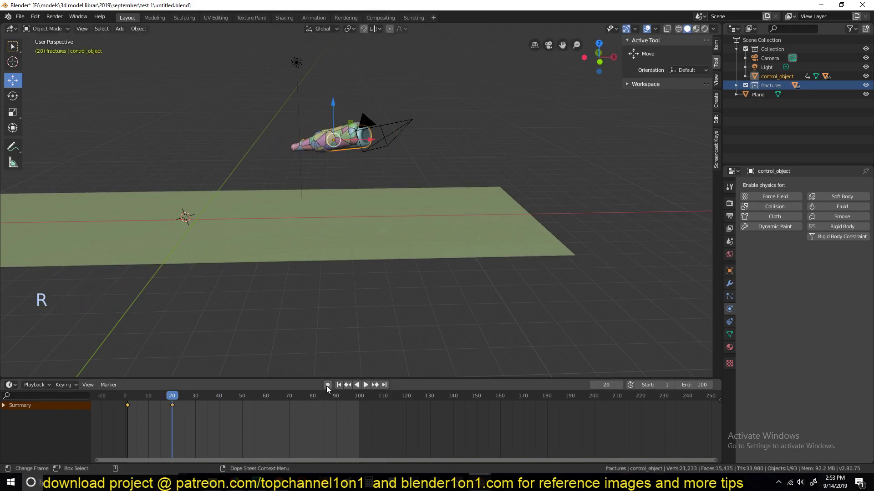
{"action": "key", "text": "t"}
{"action": "key", "text": "t"}
{"action": "key", "text": "r"}
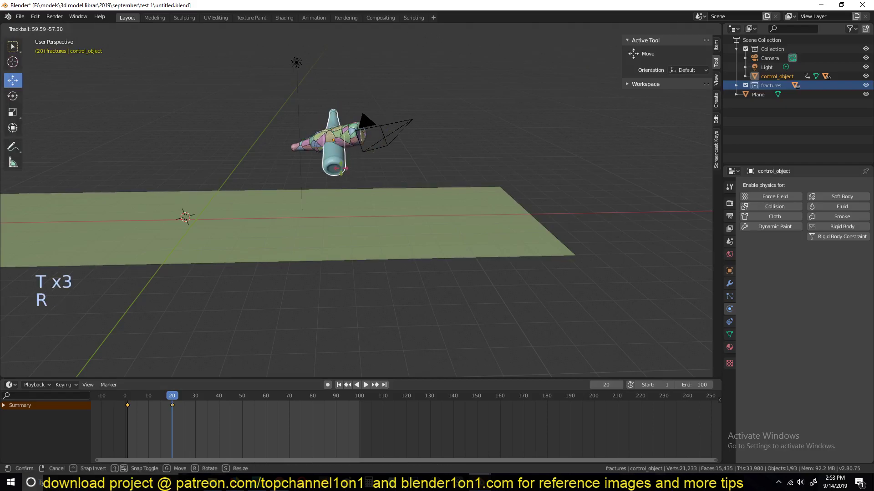
{"action": "key", "text": "r"}
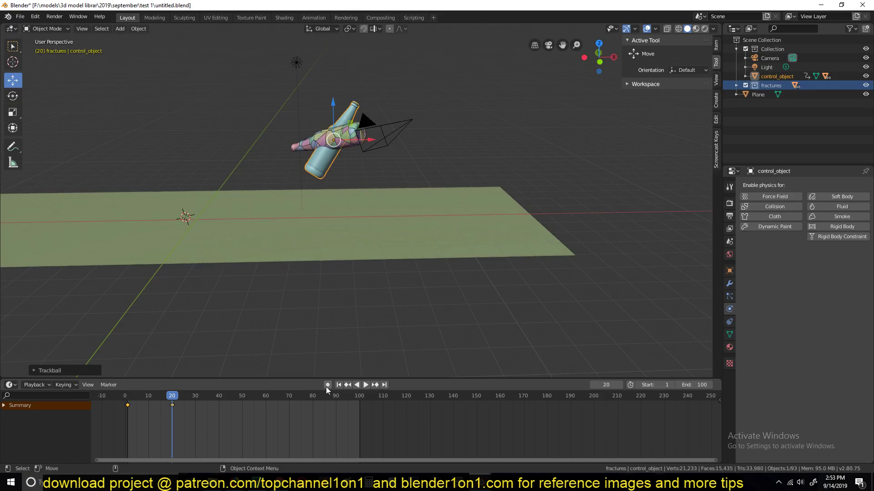
{"action": "left_click", "coordinate": [329, 386]}
{"action": "key", "text": "g"}
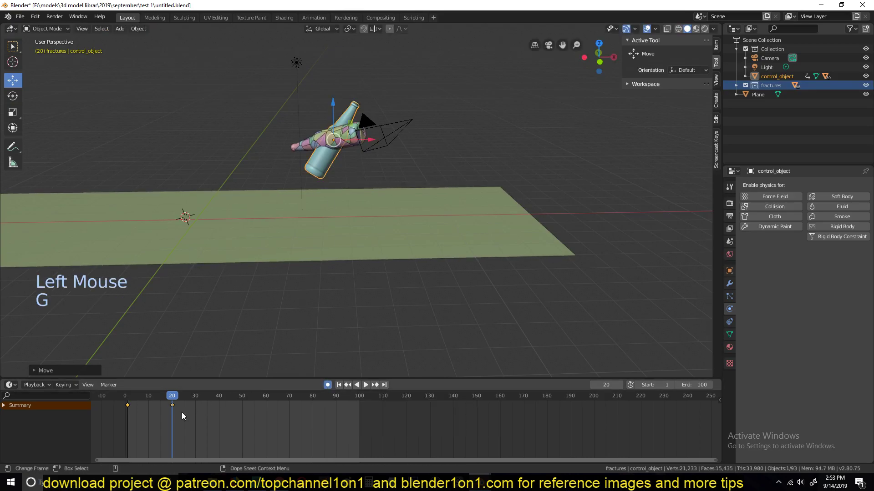
{"action": "right_click", "coordinate": [139, 421]}
Return to frame 0 and view the bottle from the front, orbiting around it
{"action": "key", "text": "space"}
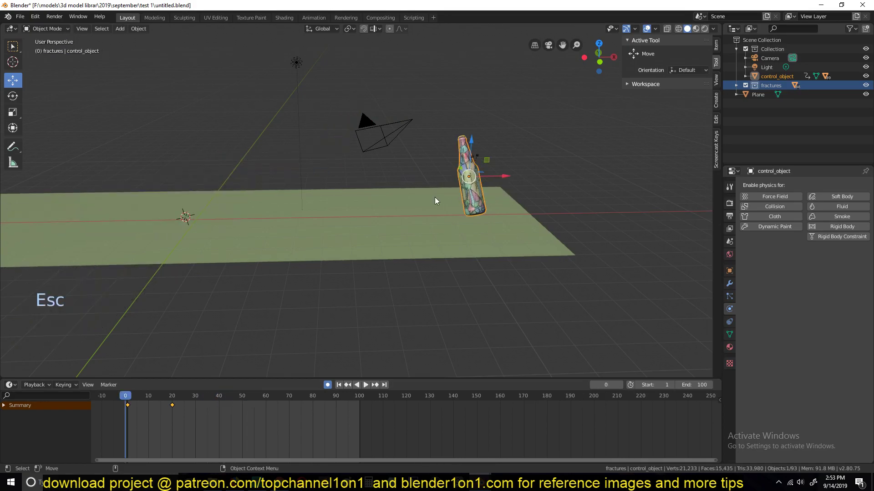
{"action": "key", "text": "Escape"}
{"action": "key", "text": "KP_1"}
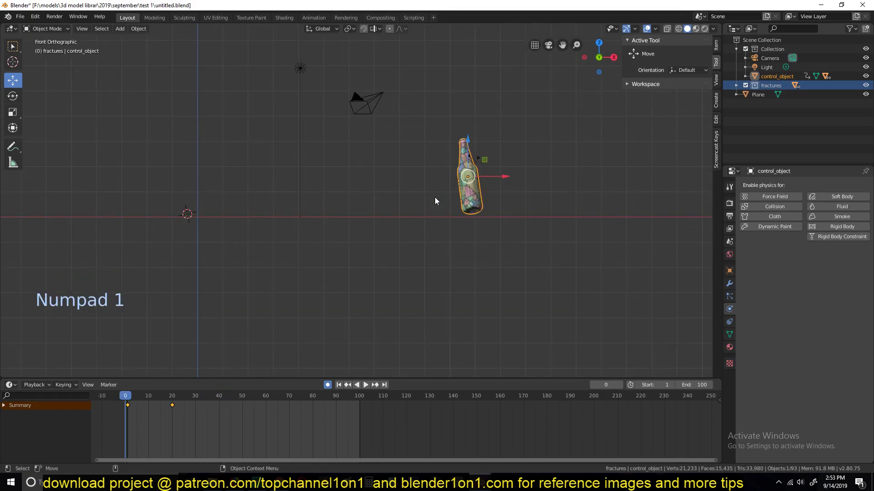
{"action": "key", "text": "`"}
{"action": "key", "text": "`"}
{"action": "key", "text": "`"}
{"action": "key", "text": "r"}
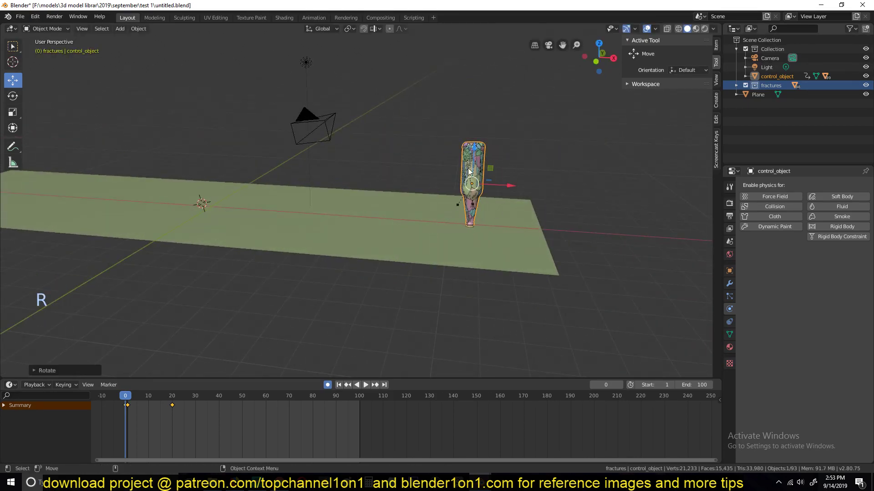
{"action": "key", "text": "`"}
Replay the throw to check the bottle lies sideways by frame 14, ending back at frame 0
{"action": "left_click", "coordinate": [460, 163]}
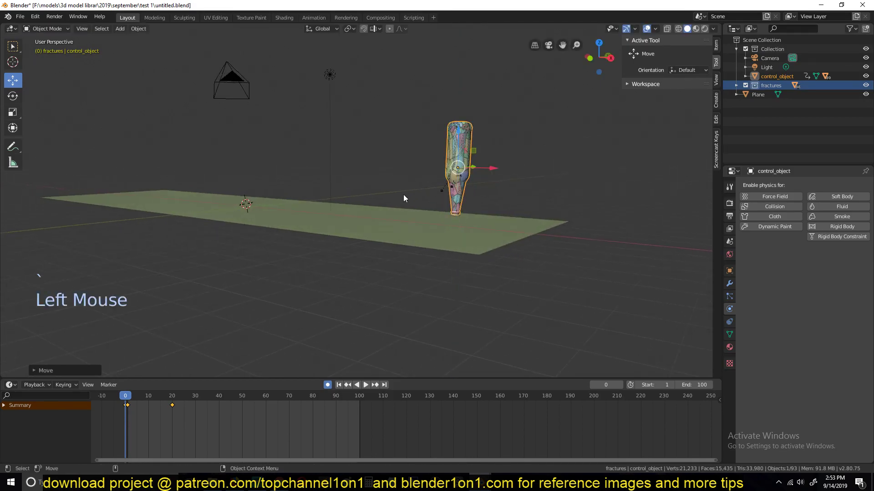
{"action": "double_click", "coordinate": [130, 412]}
{"action": "key", "text": "x"}
{"action": "left_click", "coordinate": [129, 408]}
{"action": "key", "text": "g"}
{"action": "key", "text": "space"}
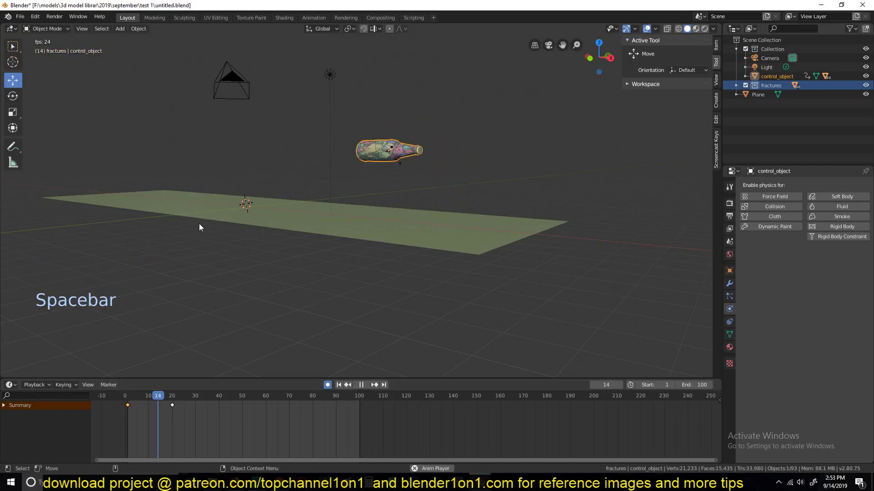
{"action": "key", "text": "Escape"}
{"action": "key", "text": "`"}
{"action": "key", "text": "space"}
{"action": "key", "text": "Escape"}
{"action": "key", "text": "Escape"}
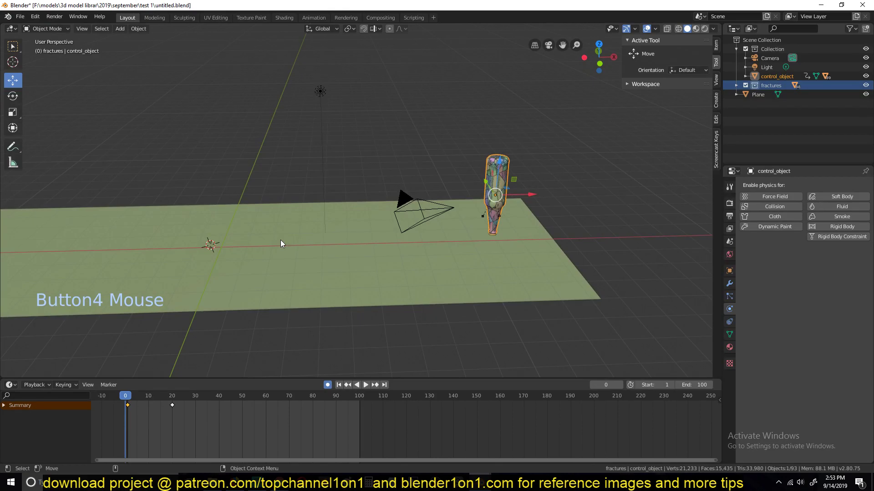